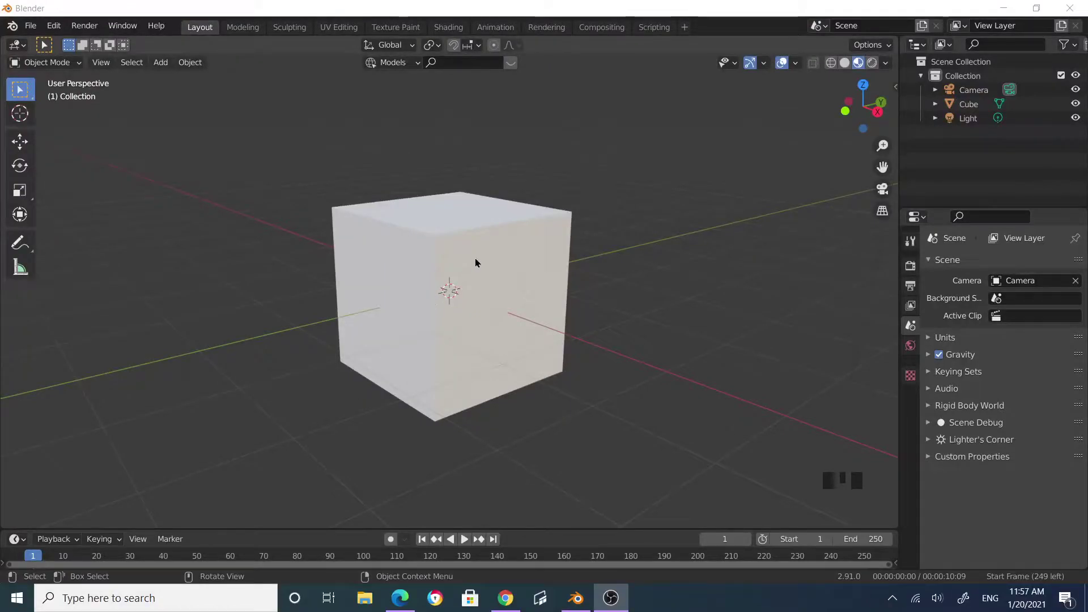
# - Select the default cube and delete it from the scene
pyautogui.moveTo(570, 227); pyautogui.dragTo(522, 271)
pyautogui.scroll(3)
pyautogui.click(414, 210)
pyautogui.press('x')
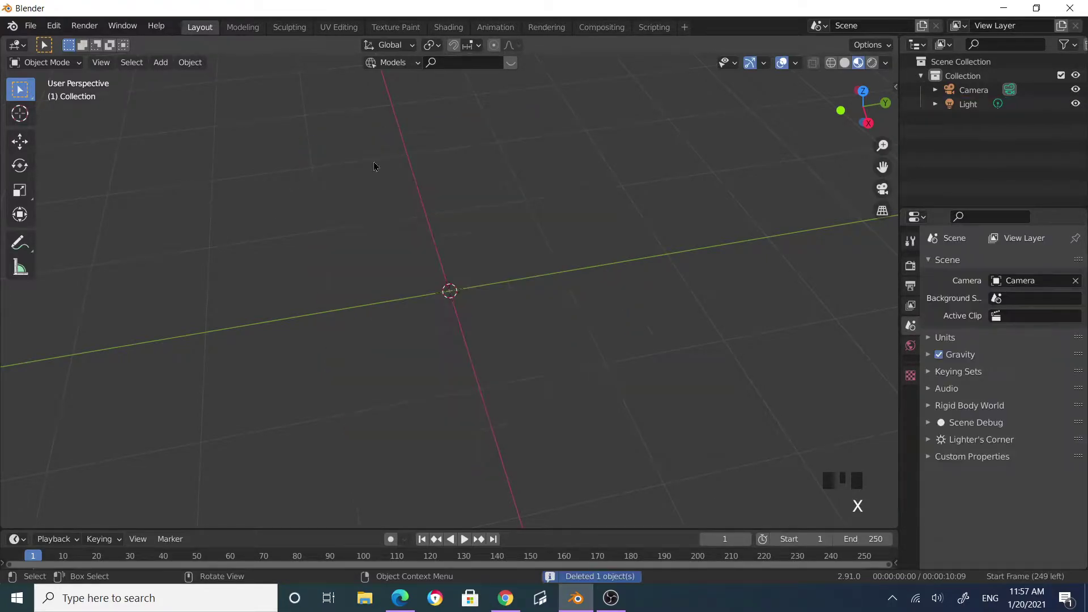
pyautogui.moveTo(161, 66); pyautogui.dragTo(336, 273)
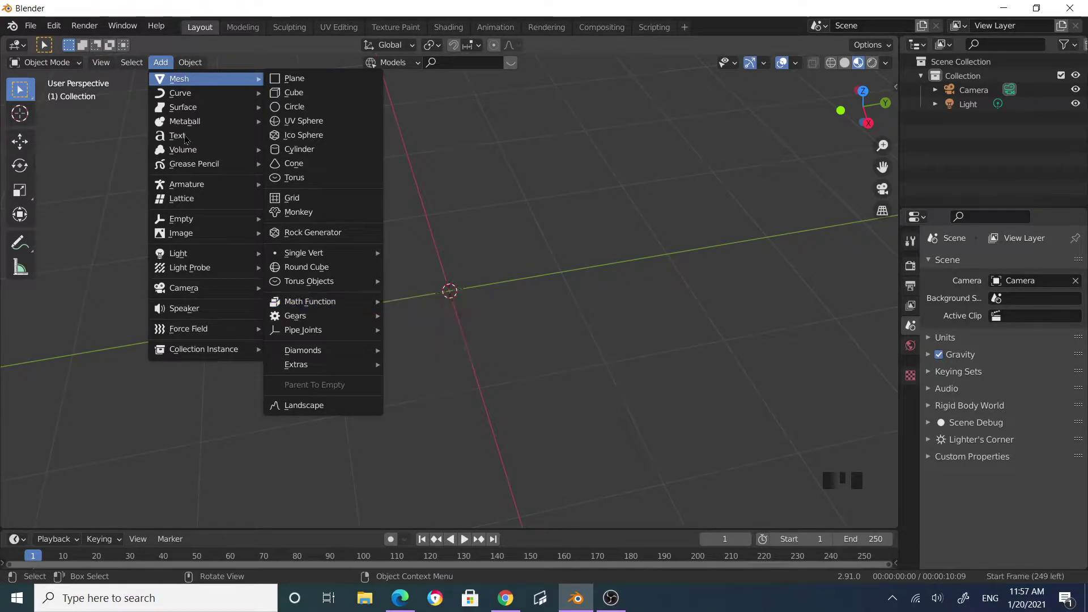
pyautogui.moveTo(55, 30); pyautogui.dragTo(106, 221)
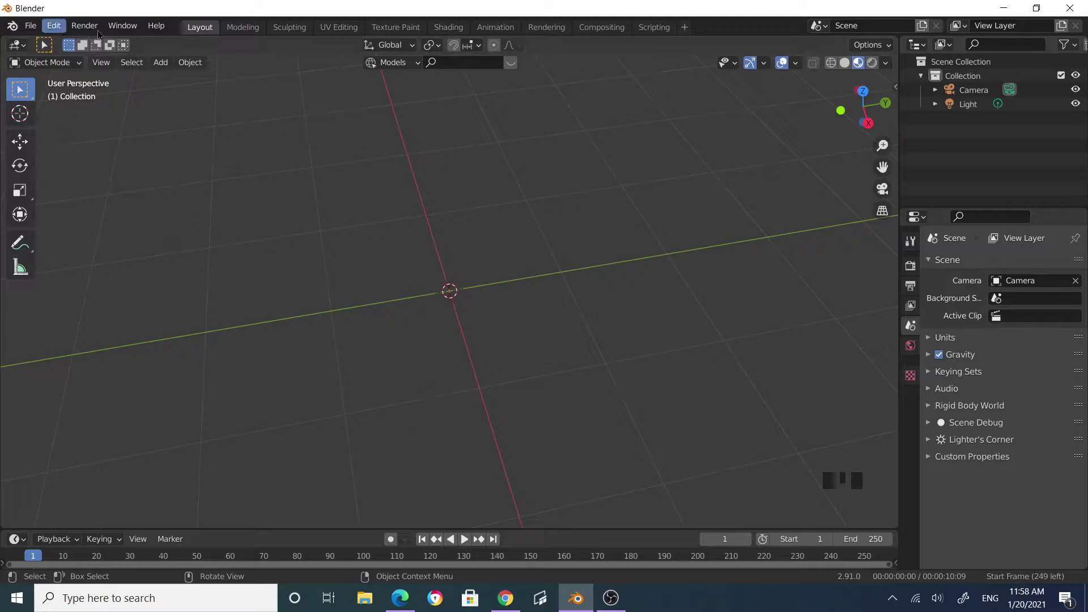
# - Add an XYZ Math Surface with cosh equations and reduce its V step from 128 to 24
pyautogui.moveTo(168, 66); pyautogui.dragTo(324, 235)
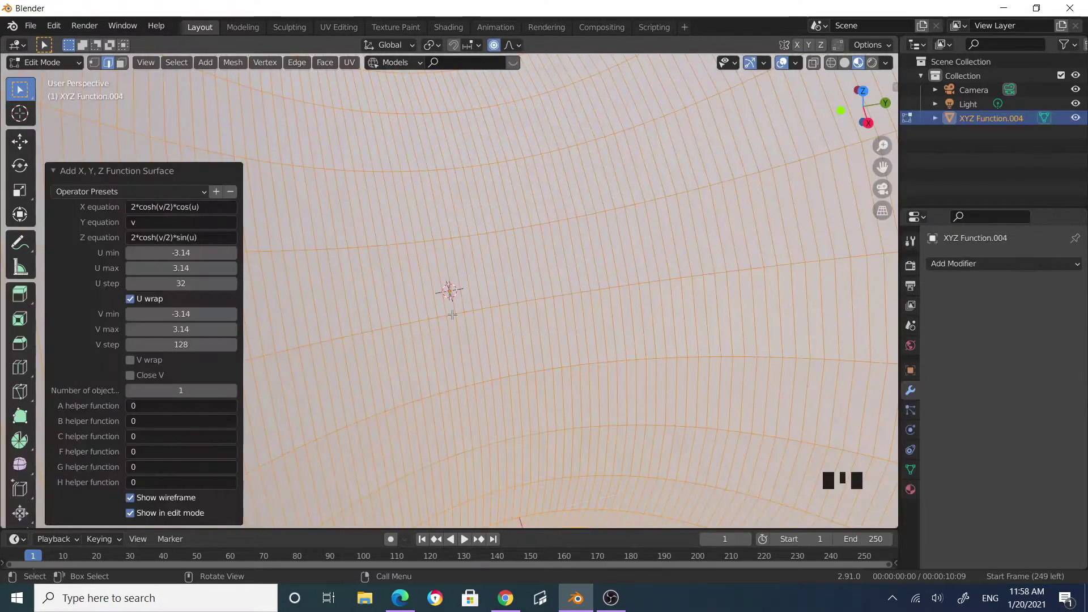
pyautogui.scroll(-3)
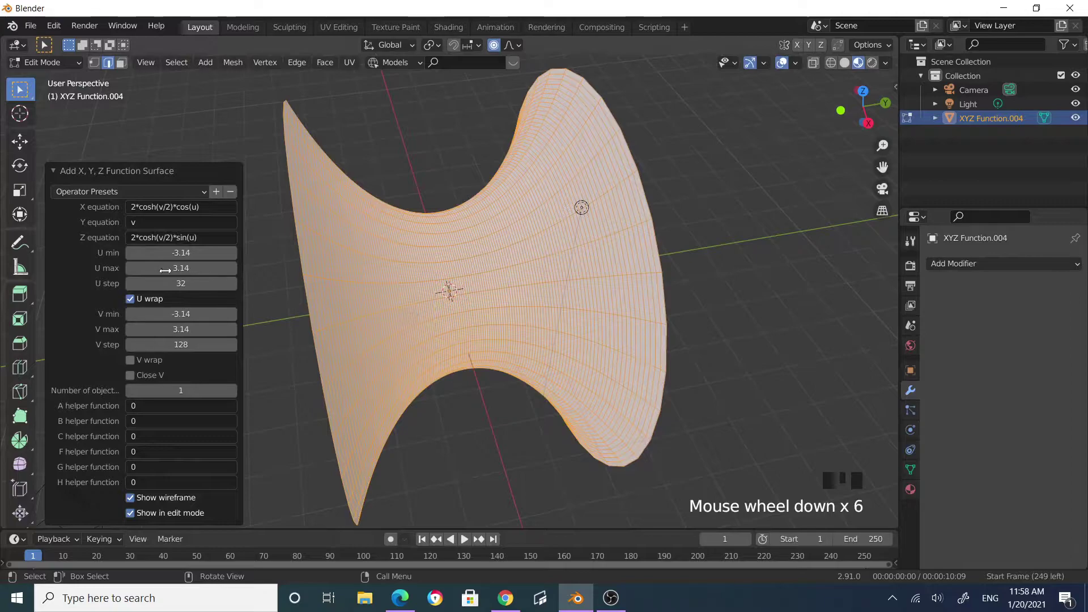
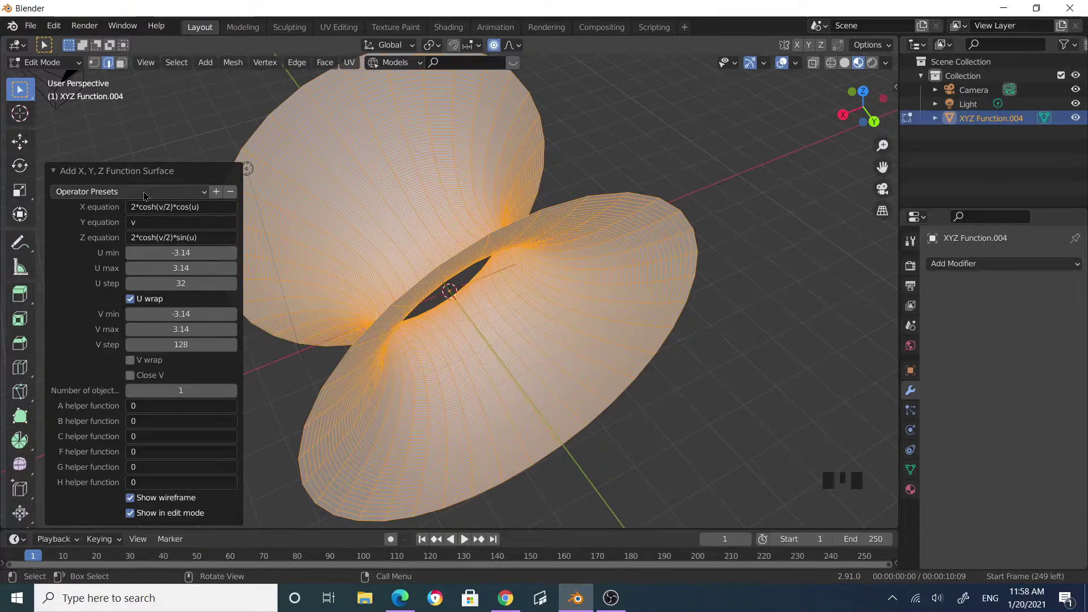
pyautogui.moveTo(147, 195); pyautogui.dragTo(138, 310)
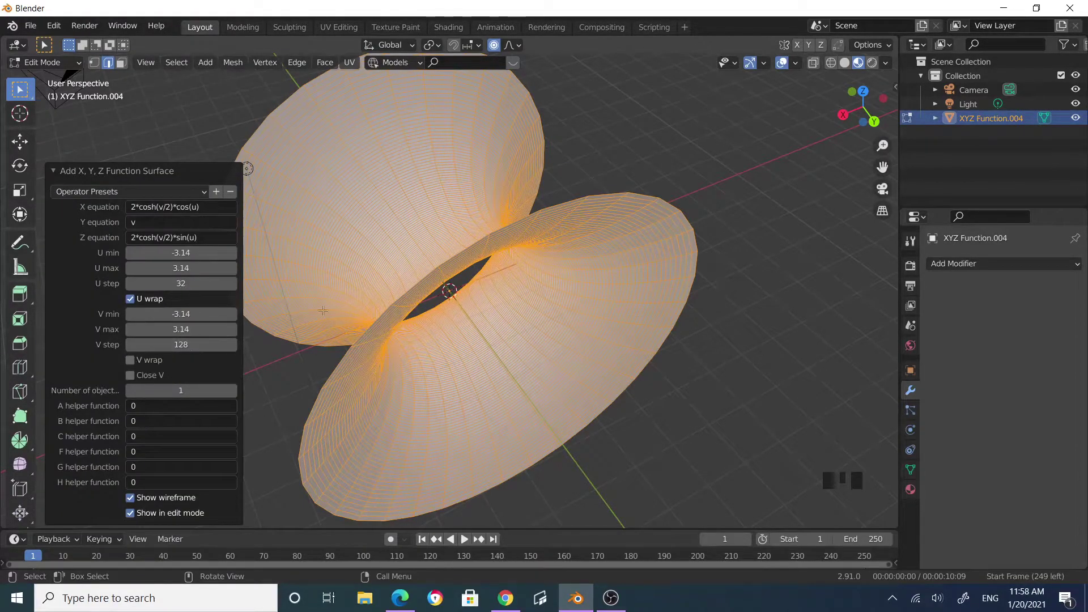
pyautogui.moveTo(453, 297); pyautogui.dragTo(177, 356)
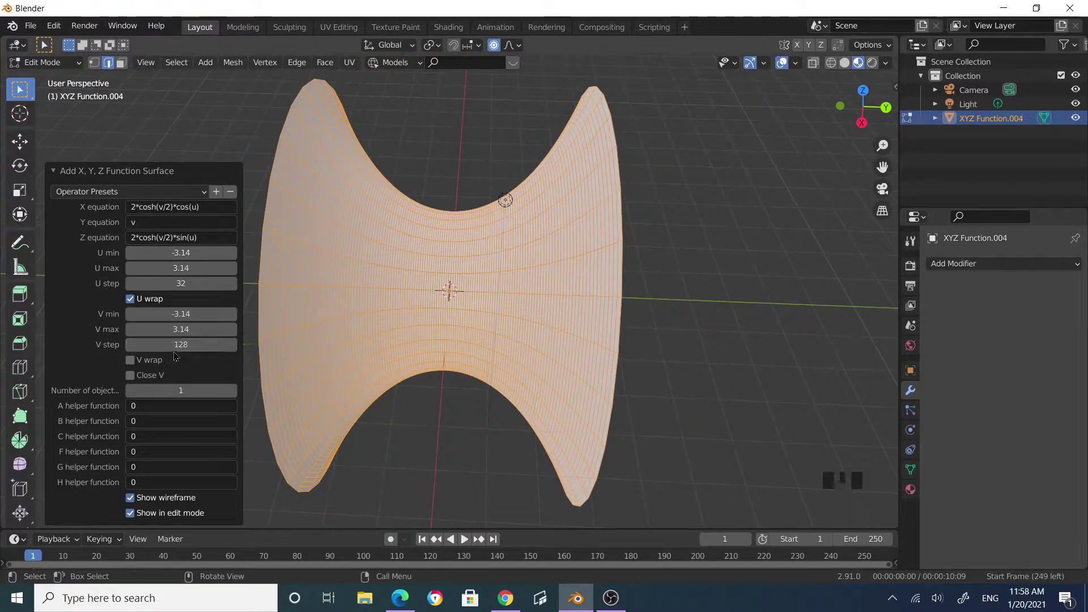
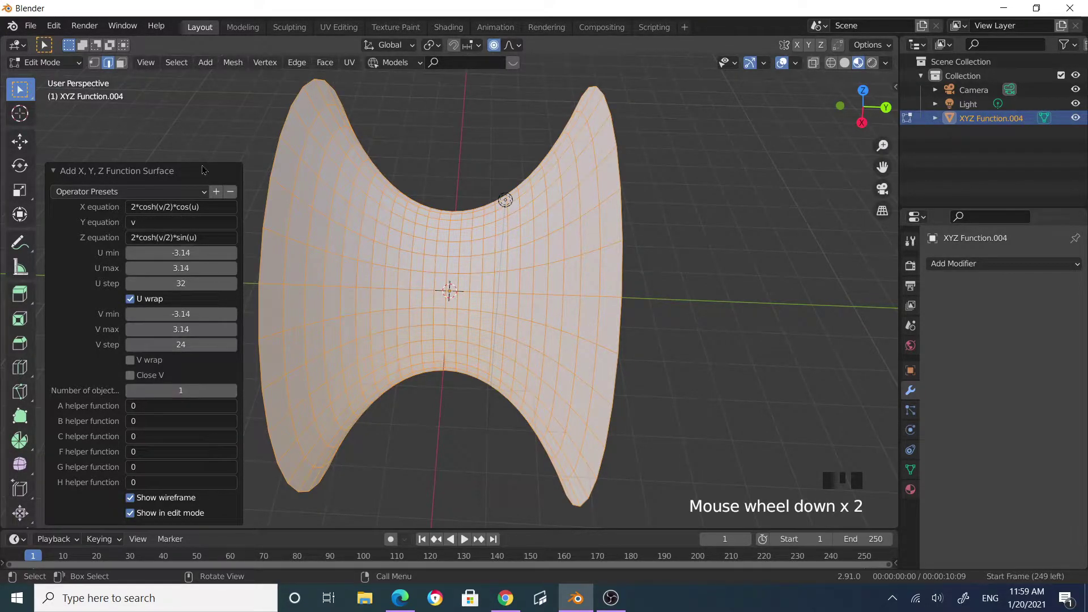
# - Confirm the surface settings, inspect its opening, and return to Object Mode
pyautogui.middleClick(211, 134)
pyautogui.scroll(-3)
pyautogui.click(210, 132)
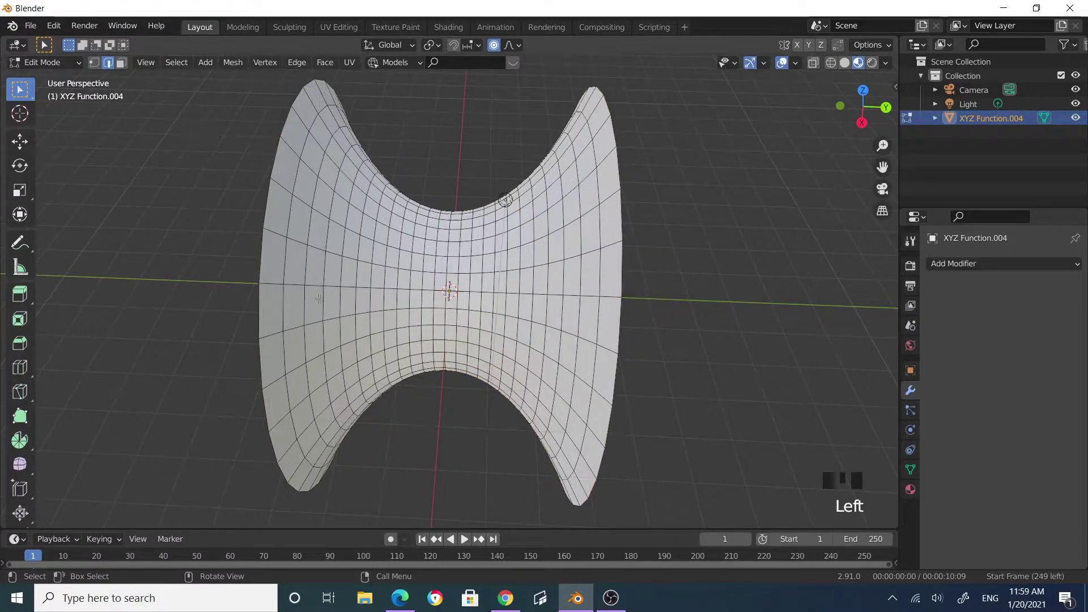
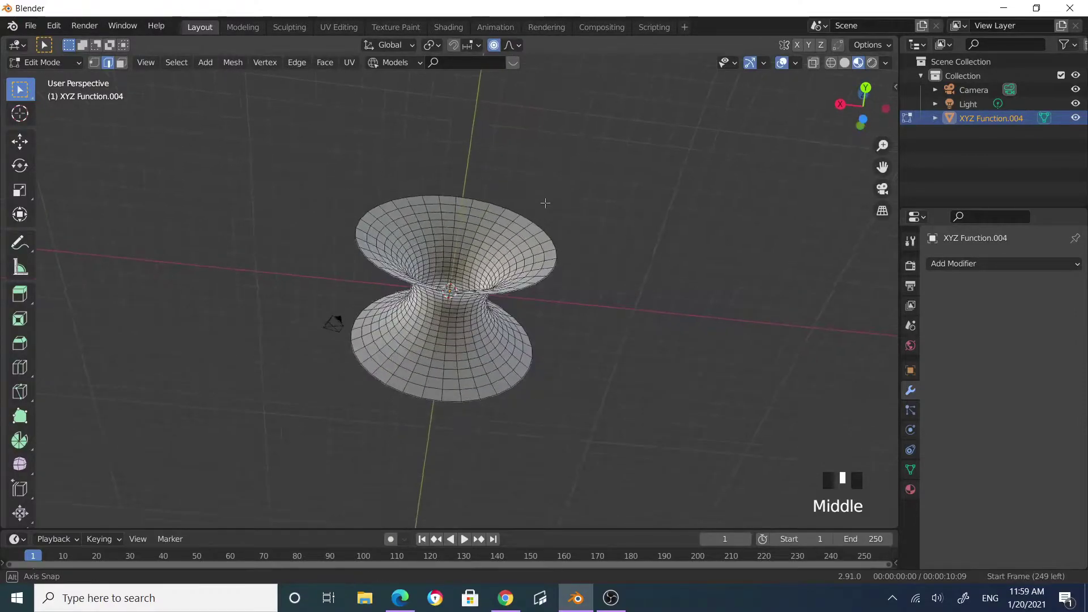
pyautogui.scroll(3)
pyautogui.moveTo(561, 289); pyautogui.dragTo(553, 302)
pyautogui.scroll(-3)
pyautogui.press('Tab')
# - Select the function surface and show its transform properties in Object Properties
pyautogui.moveTo(573, 336); pyautogui.dragTo(636, 310)
pyautogui.click(636, 310)
pyautogui.click(458, 299)
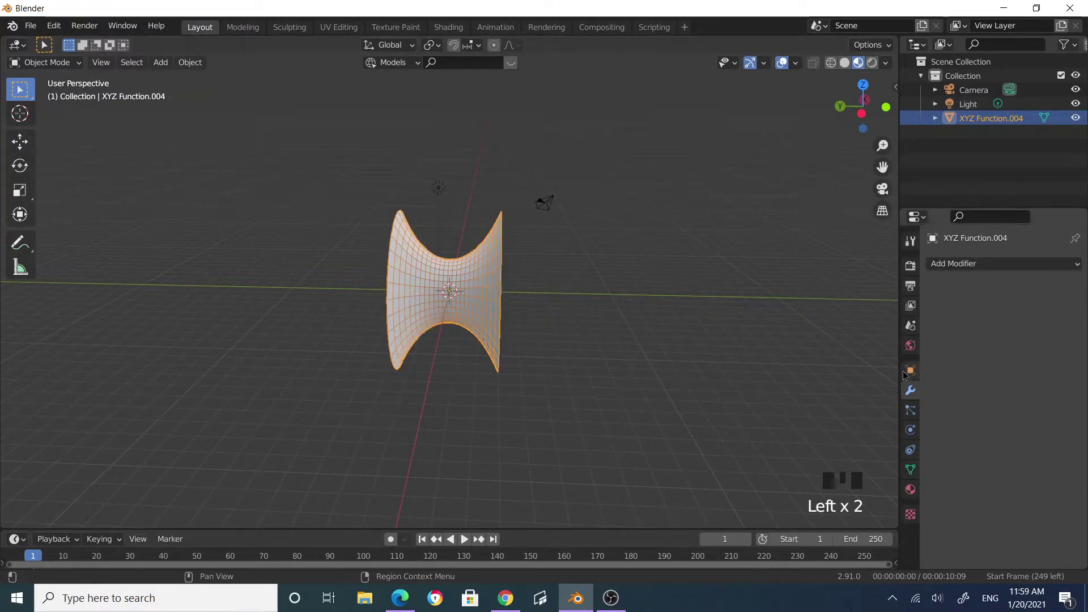
pyautogui.click(913, 370)
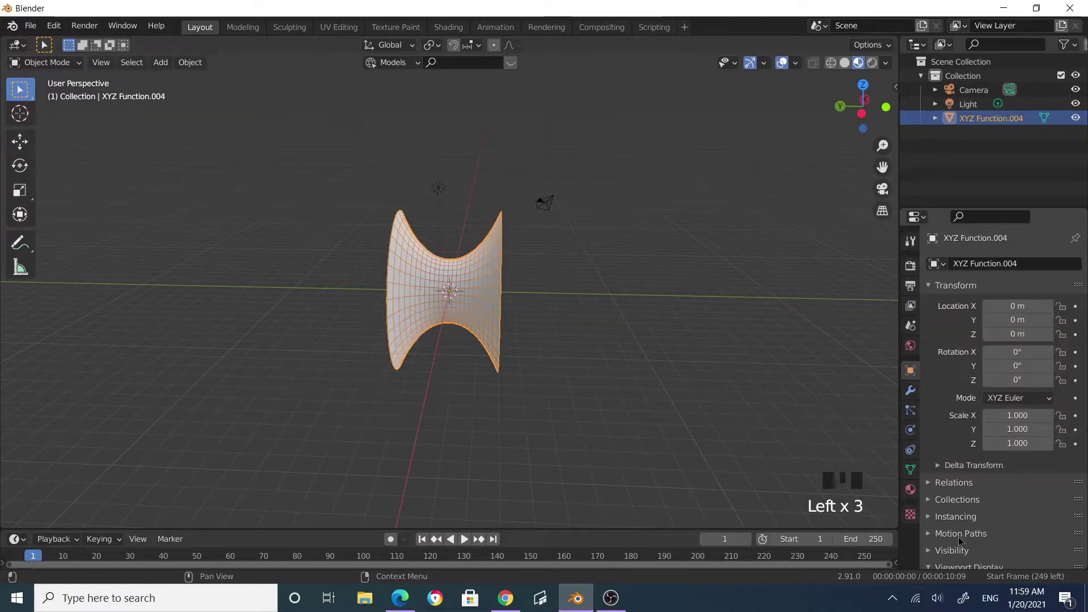
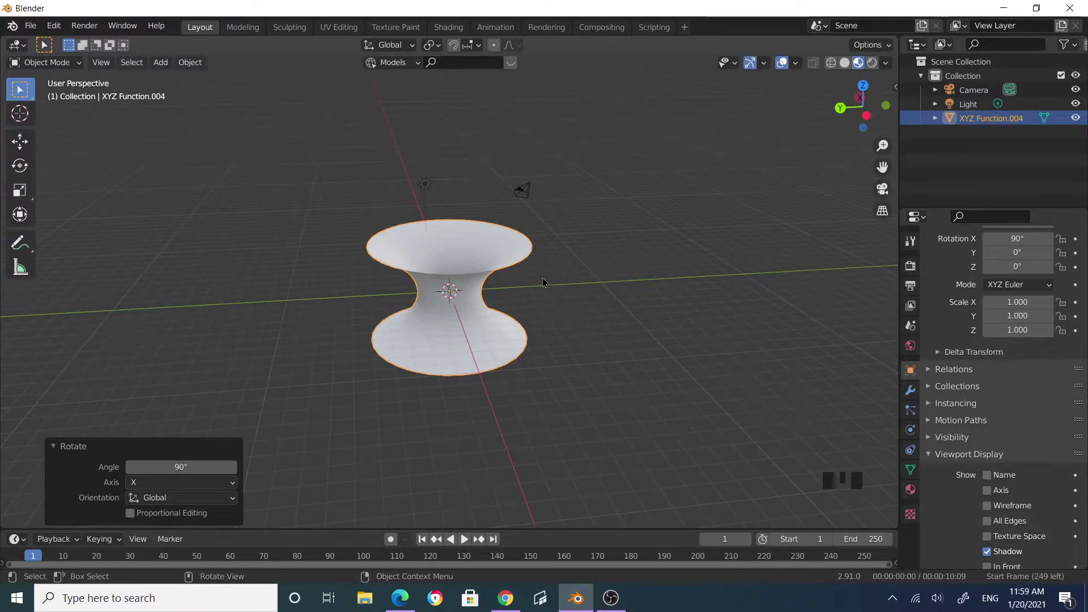
# - Orbit to a higher angle on the upright surface and enter Edit Mode on its mesh
pyautogui.click(571, 280)
pyautogui.scroll(-3)
pyautogui.moveTo(620, 329); pyautogui.dragTo(572, 319)
pyautogui.scroll(3)
pyautogui.moveTo(567, 319); pyautogui.dragTo(490, 260)
pyautogui.moveTo(490, 261); pyautogui.dragTo(521, 280)
pyautogui.press('Tab')
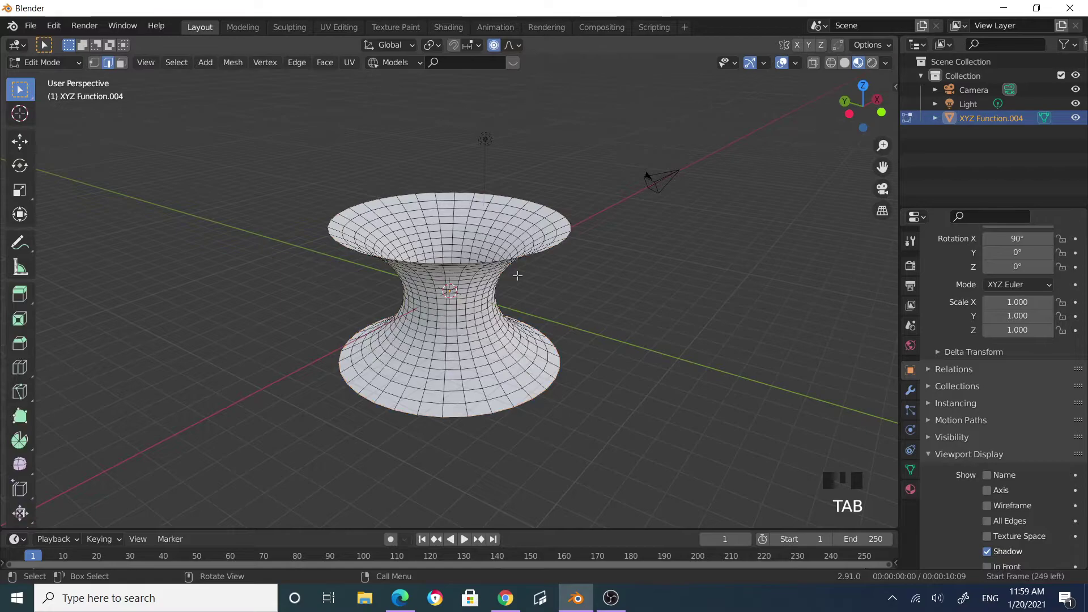
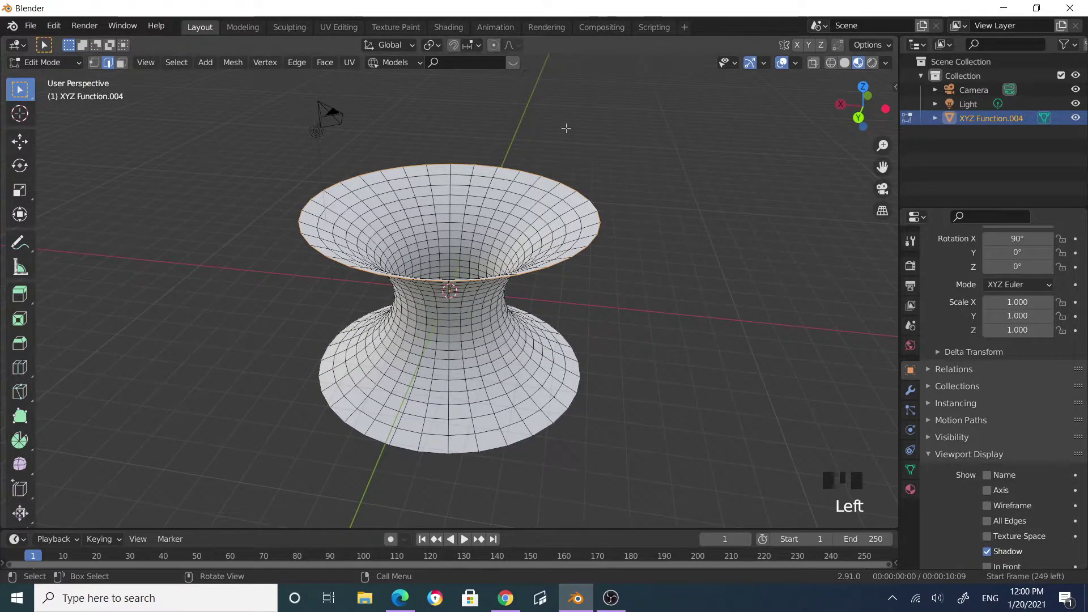
# - Enable smooth proportional editing and scale the top rim outward to about 1.14
pyautogui.press('o')
pyautogui.press('o')
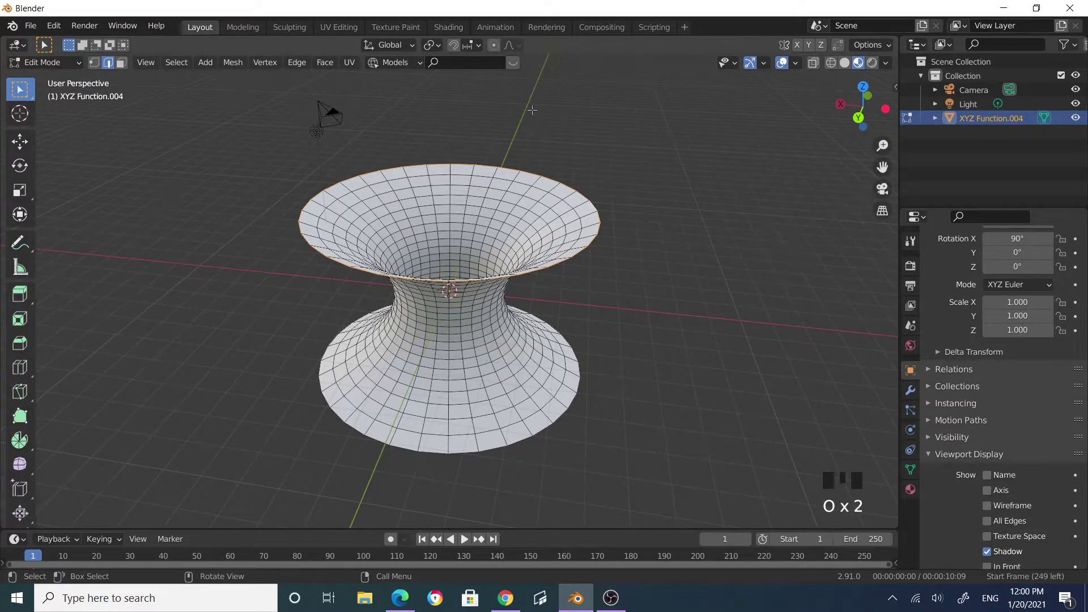
pyautogui.press('o')
pyautogui.scroll(3)
pyautogui.moveTo(678, 306); pyautogui.dragTo(680, 278)
pyautogui.scroll(-3)
pyautogui.scroll(-3)
pyautogui.press('s')
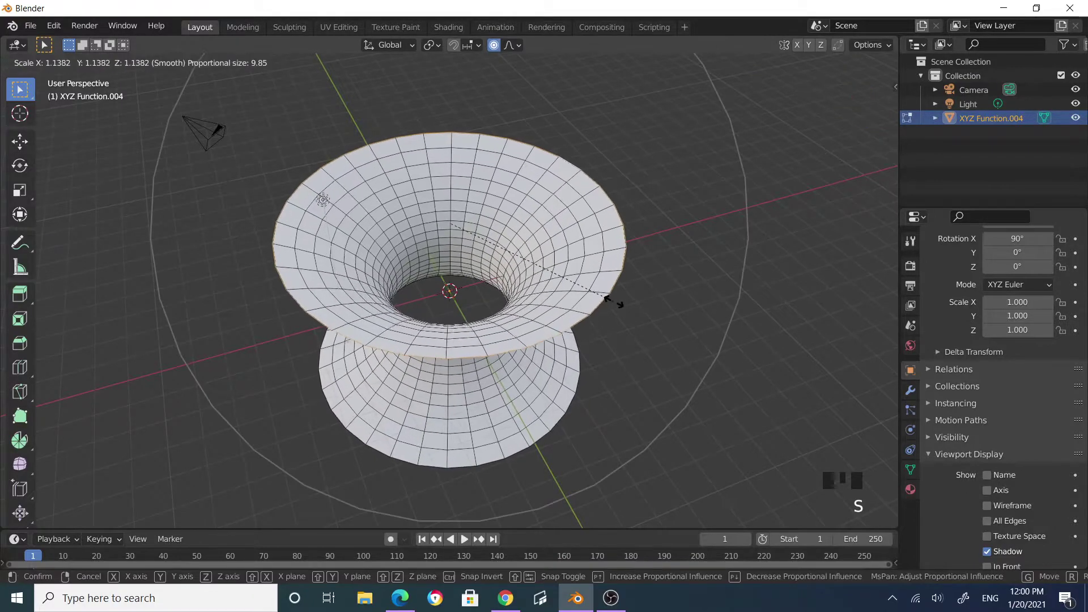
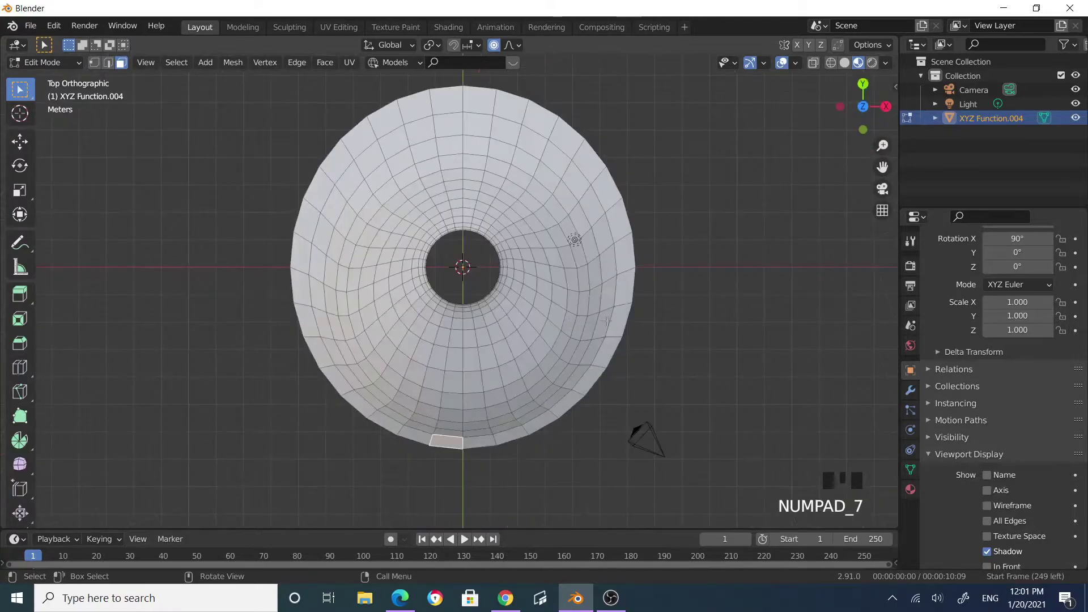
# - Select one front rim face and pull it about 0.73 m up along Z with smooth falloff
pyautogui.scroll(-3)
pyautogui.scroll(-3)
pyautogui.click(475, 418)
pyautogui.moveTo(561, 431); pyautogui.dragTo(734, 357)
pyautogui.scroll(-3)
pyautogui.scroll(-3)
pyautogui.press('g')
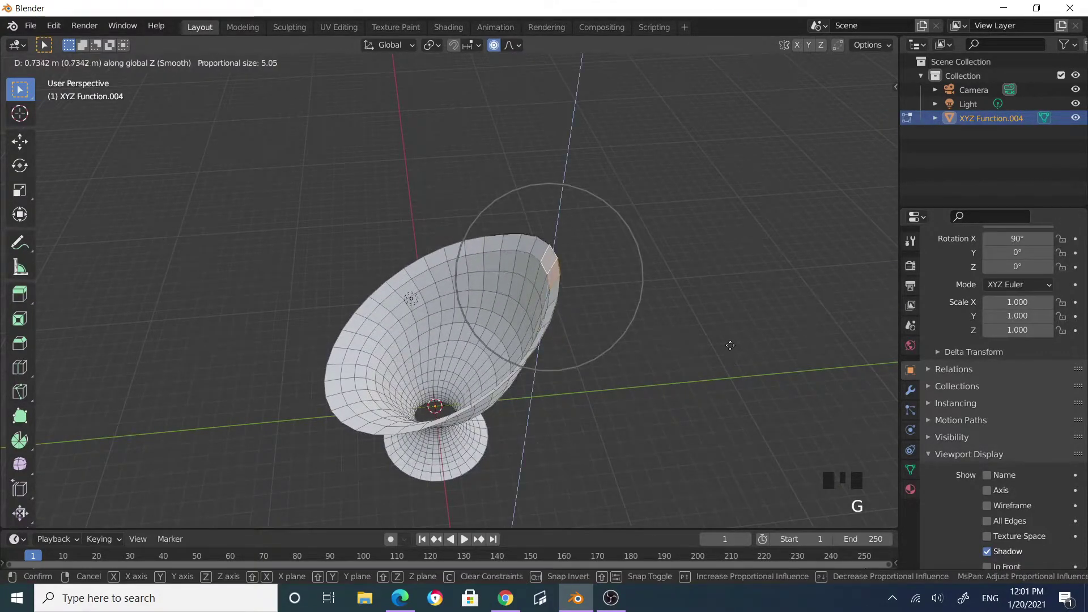
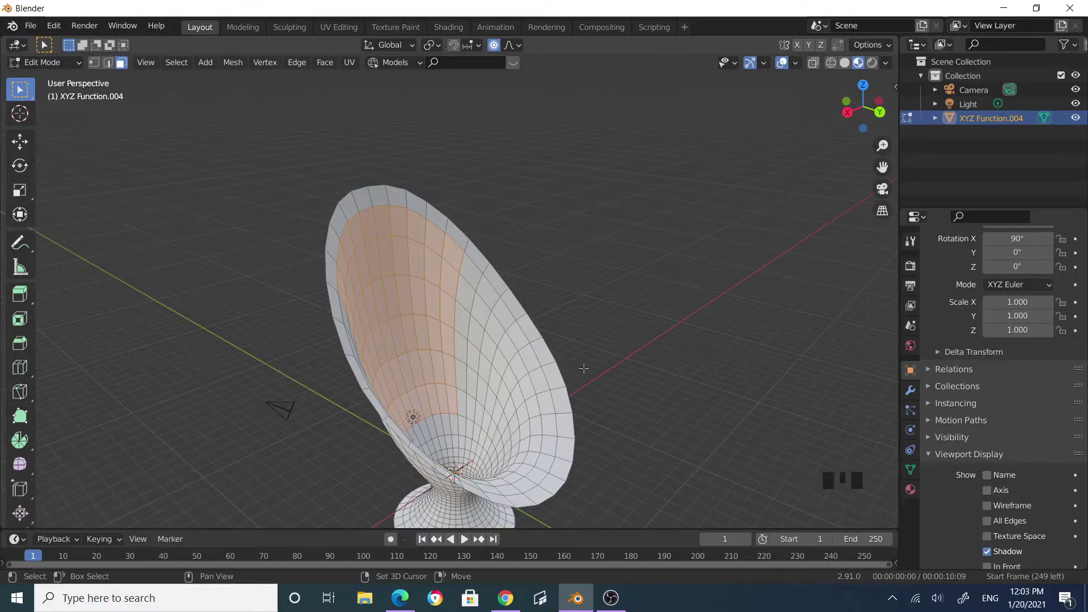
# - Duplicate the selected inner seat faces in place with Shift+D
pyautogui.press('shift+d')
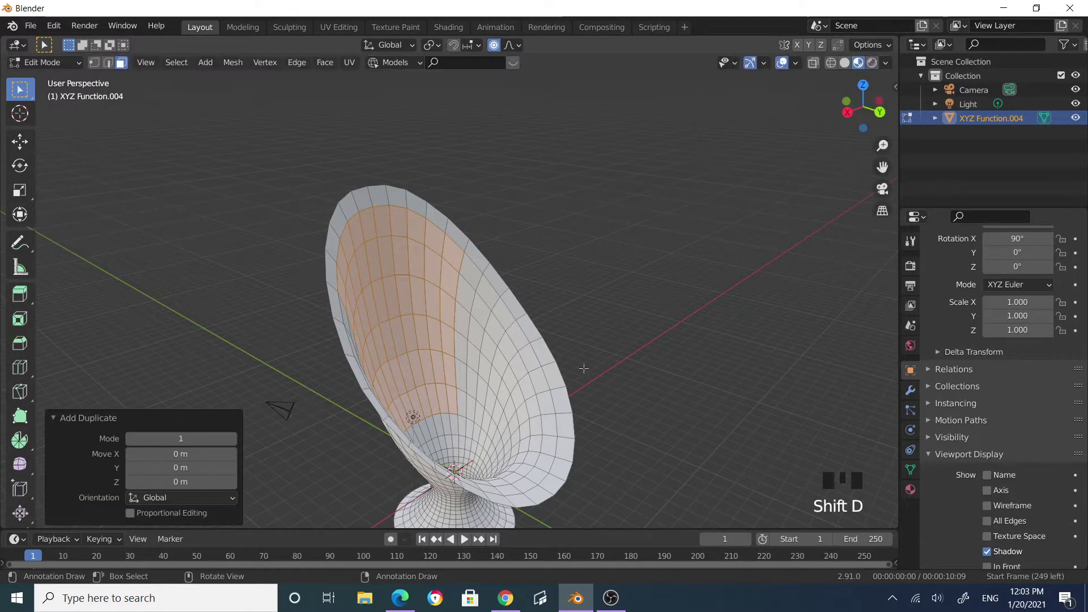
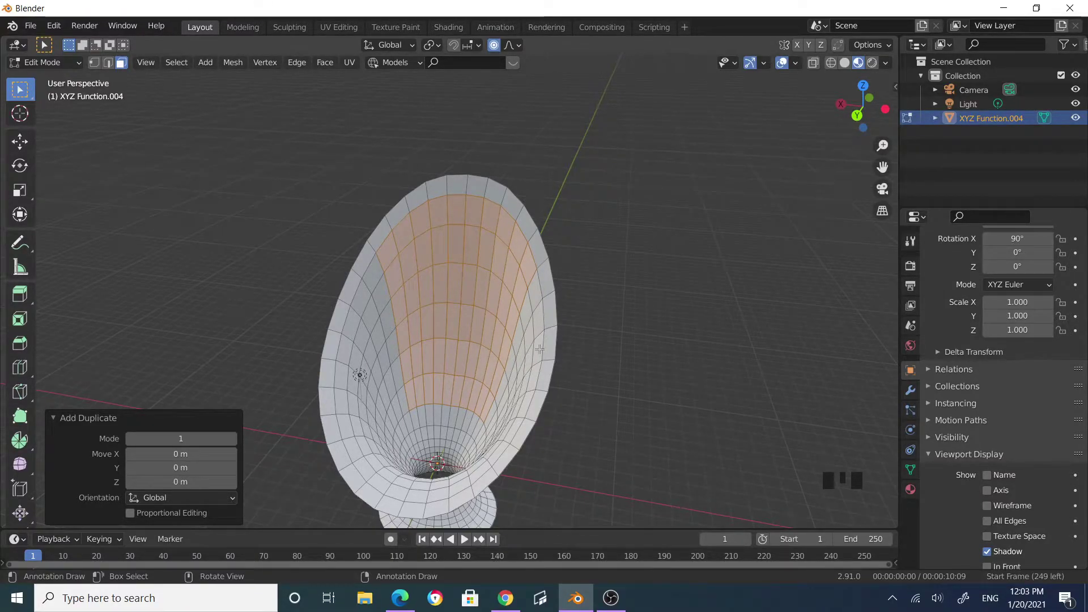
# - Separate the selected seat faces into their own object via P > Selection and return to Object Mode
pyautogui.press('p')
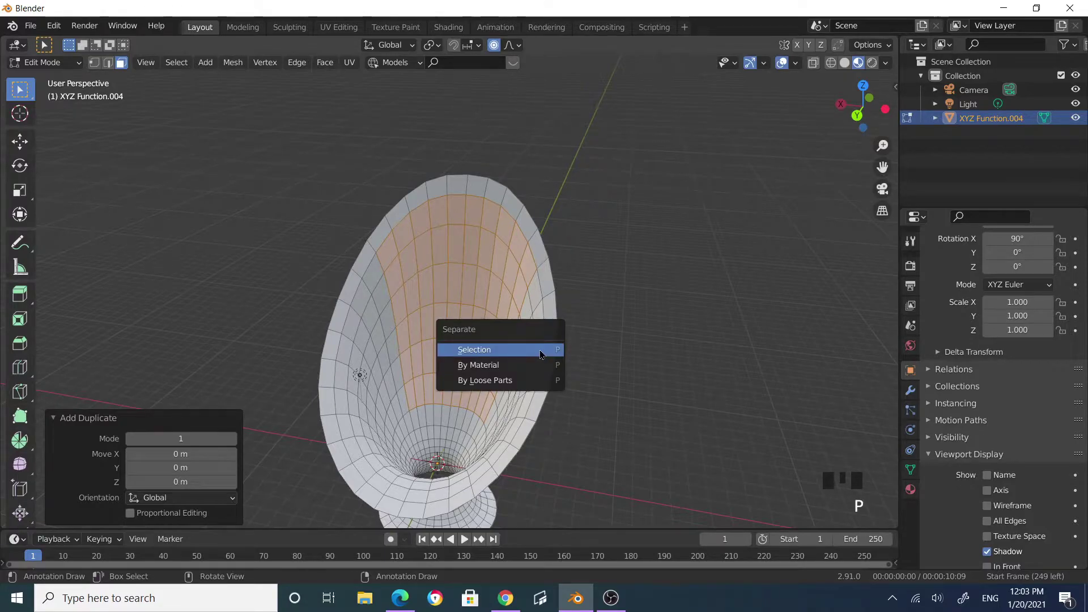
pyautogui.press('Tab')
pyautogui.click(686, 332)
pyautogui.moveTo(672, 349); pyautogui.dragTo(504, 280)
pyautogui.click(504, 280)
# - Orbit around the chair to inspect the separated seat strip beside the shell
pyautogui.moveTo(582, 326); pyautogui.dragTo(424, 297)
pyautogui.click(424, 297)
pyautogui.click(503, 273)
pyautogui.middleClick(637, 377)
pyautogui.scroll(-3)
pyautogui.moveTo(614, 383); pyautogui.dragTo(631, 389)
pyautogui.scroll(3)
pyautogui.moveTo(613, 389); pyautogui.dragTo(580, 393)
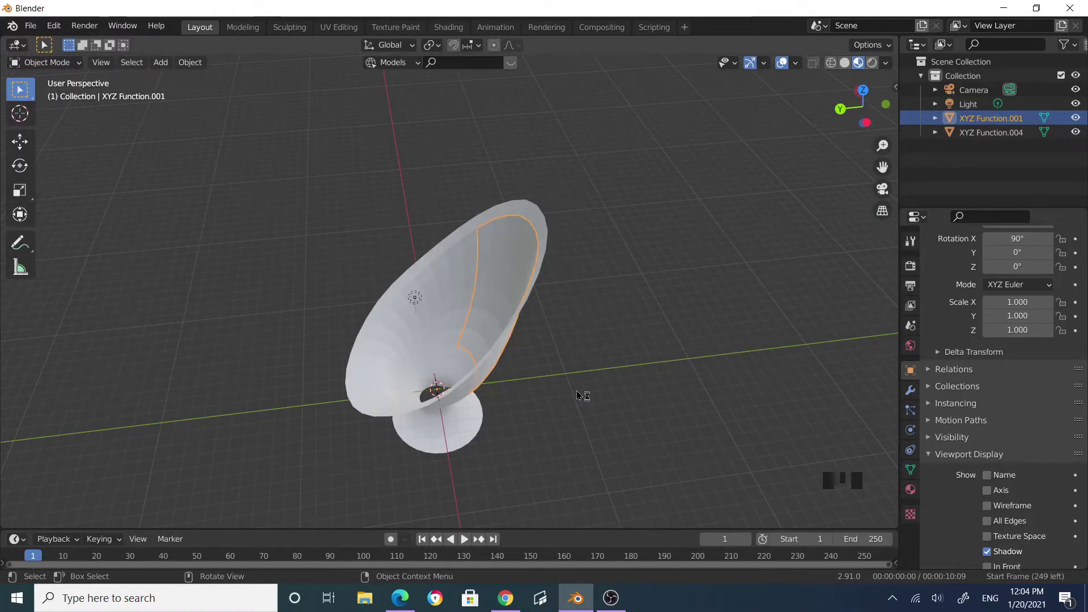
# - Move the separated seat panel about 0.84 m along global Y into the shell
pyautogui.press('g')
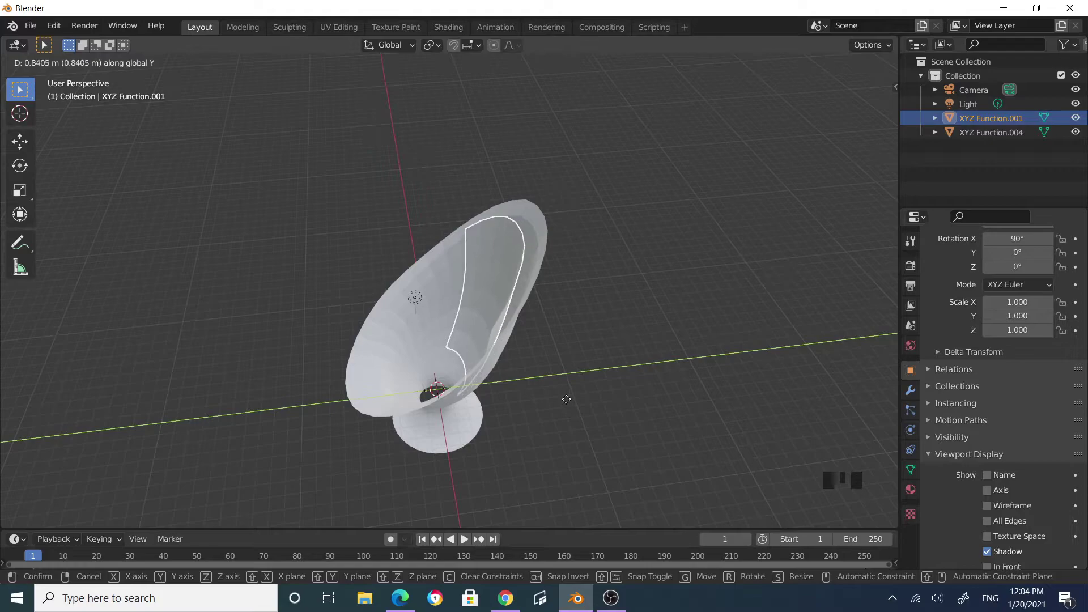
pyautogui.middleClick(529, 418)
pyautogui.scroll(3)
pyautogui.moveTo(634, 409); pyautogui.dragTo(525, 387)
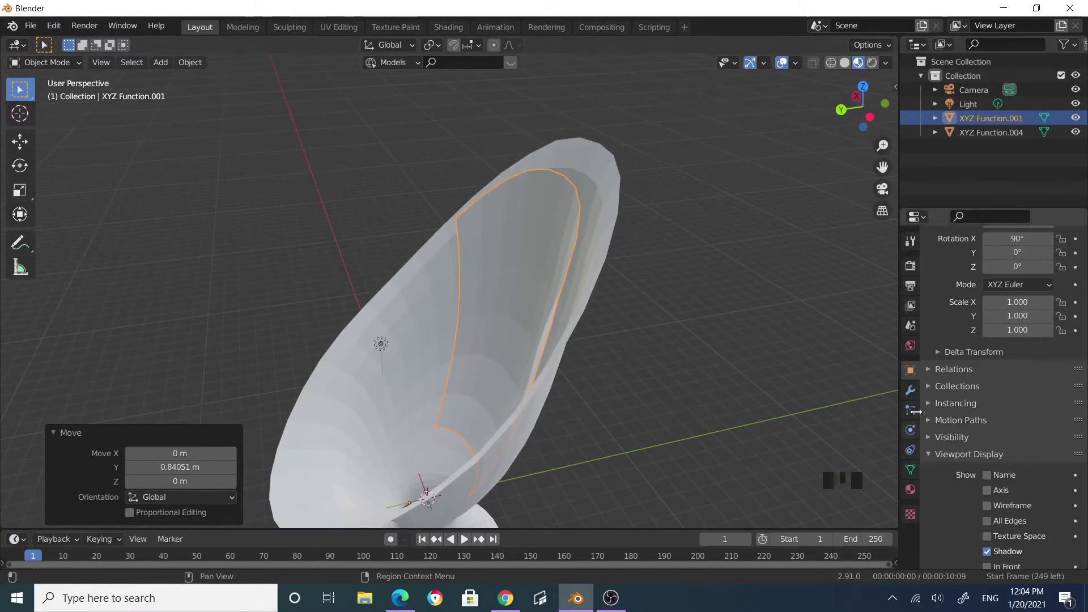
# - Add a Solidify modifier to the seat panel with 0.86 m thickness
pyautogui.click(916, 394)
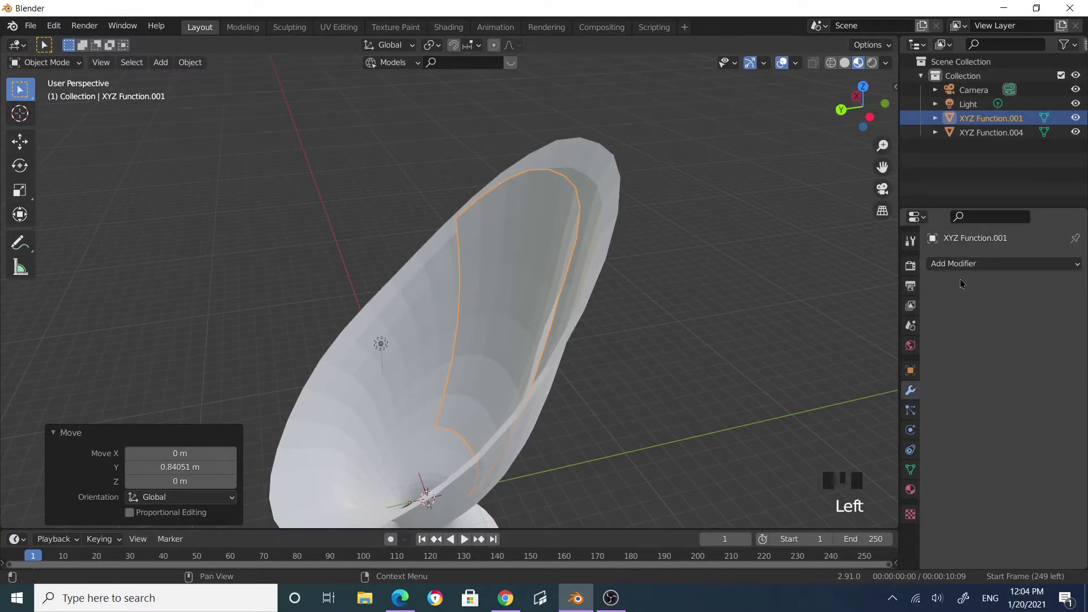
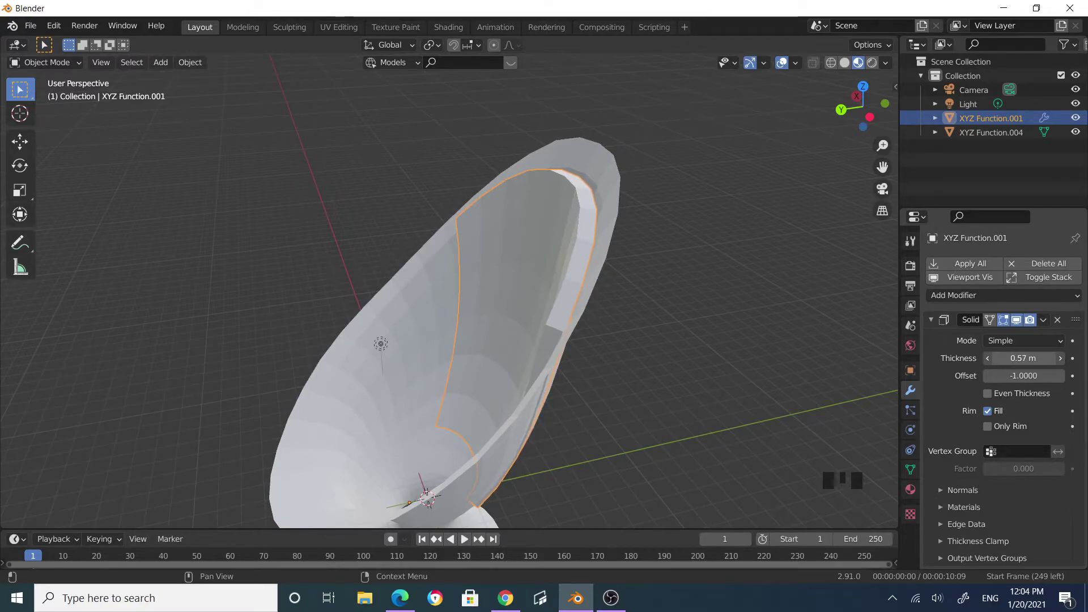
pyautogui.moveTo(752, 369); pyautogui.dragTo(728, 378)
pyautogui.moveTo(655, 376); pyautogui.dragTo(633, 352)
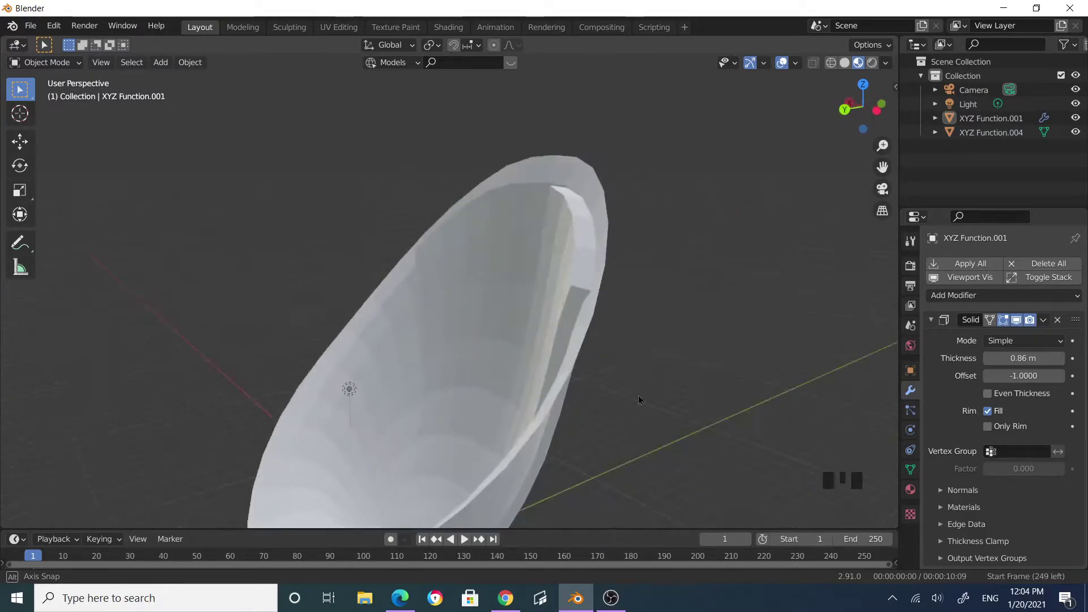
# - Add a Solidify modifier to the outer shell XYZ Function.004 with 0.48 m thickness
pyautogui.moveTo(536, 431); pyautogui.dragTo(603, 428)
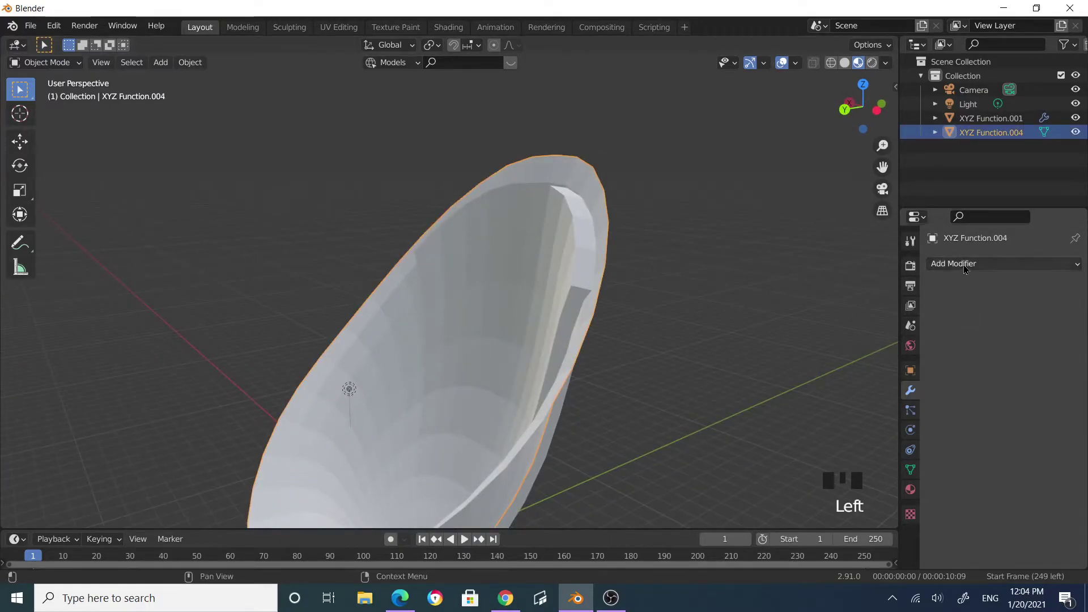
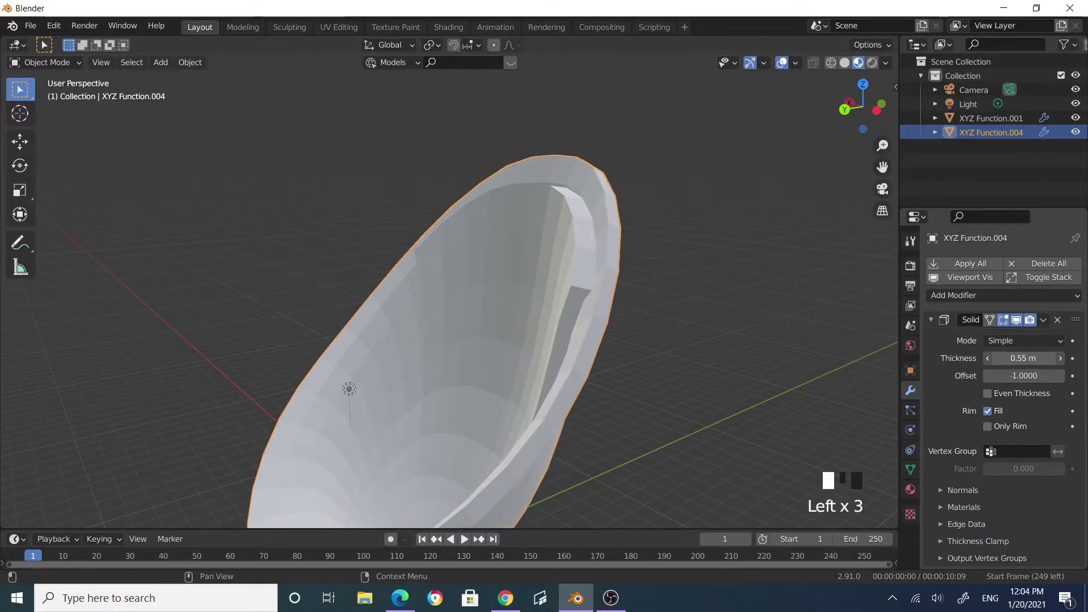
pyautogui.moveTo(675, 361); pyautogui.dragTo(766, 359)
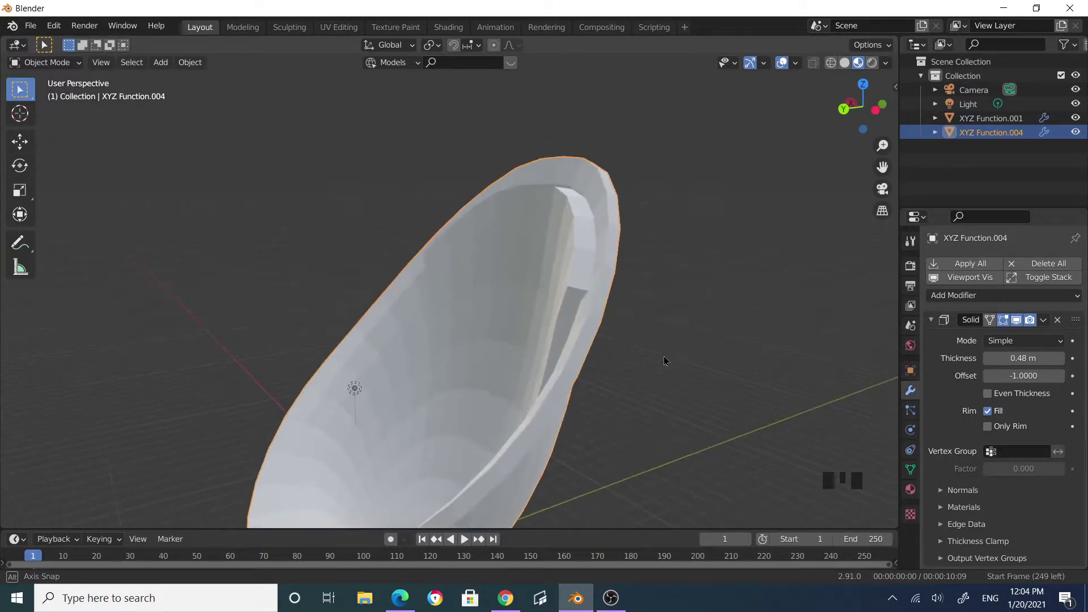
pyautogui.scroll(-3)
pyautogui.moveTo(630, 376); pyautogui.dragTo(502, 392)
pyautogui.click(501, 393)
pyautogui.click(345, 374)
# - Apply Shade Smooth to both the chair shell and the seat cushion objects
pyautogui.moveTo(193, 65); pyautogui.dragTo(459, 313)
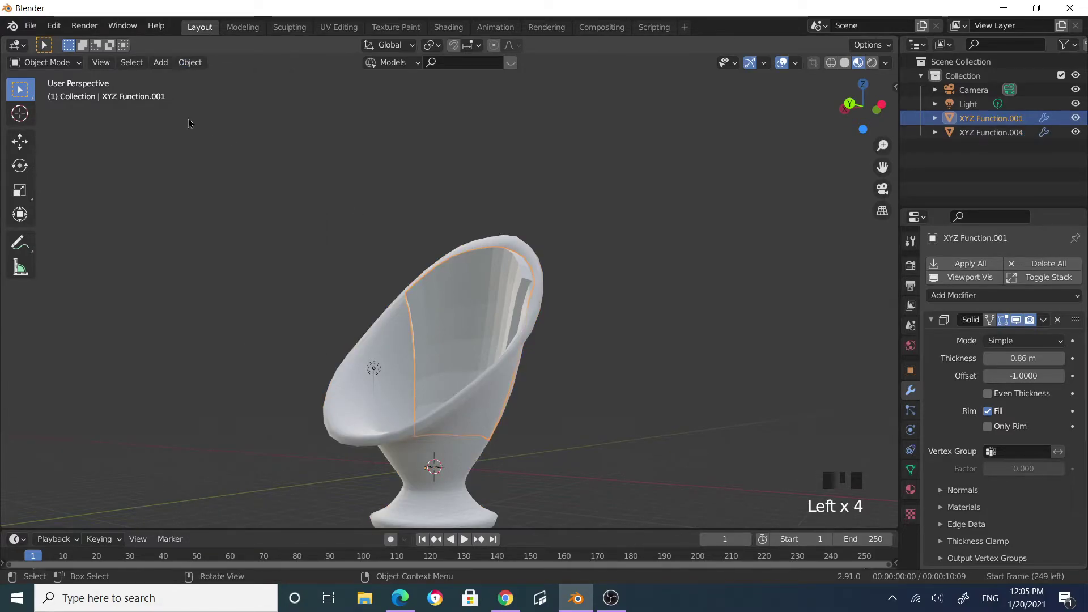
pyautogui.moveTo(189, 67); pyautogui.dragTo(596, 340)
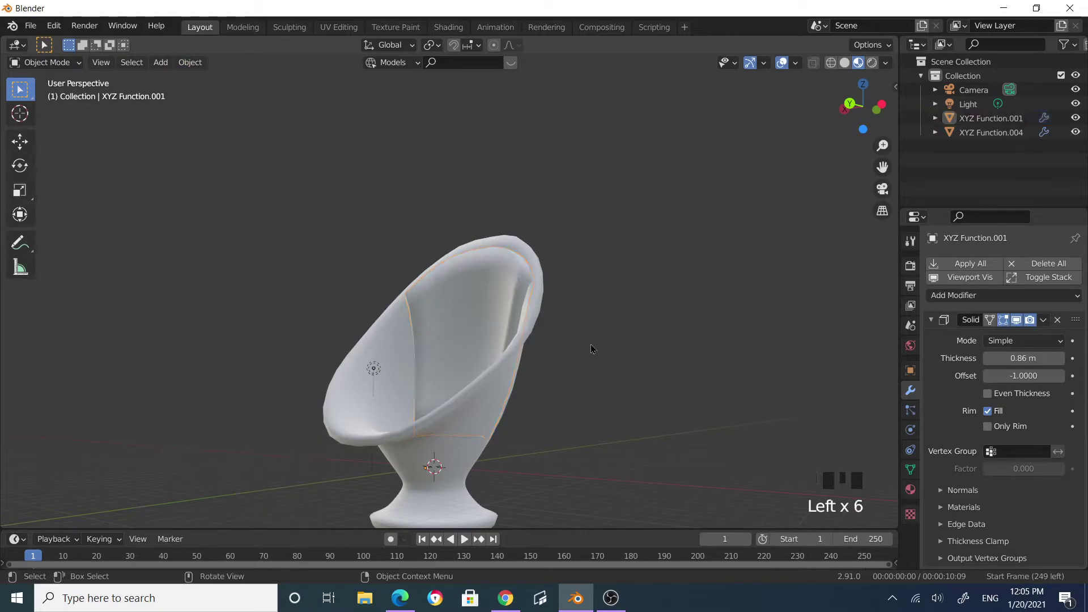
pyautogui.moveTo(567, 357); pyautogui.dragTo(516, 364)
pyautogui.scroll(3)
pyautogui.moveTo(568, 353); pyautogui.dragTo(576, 323)
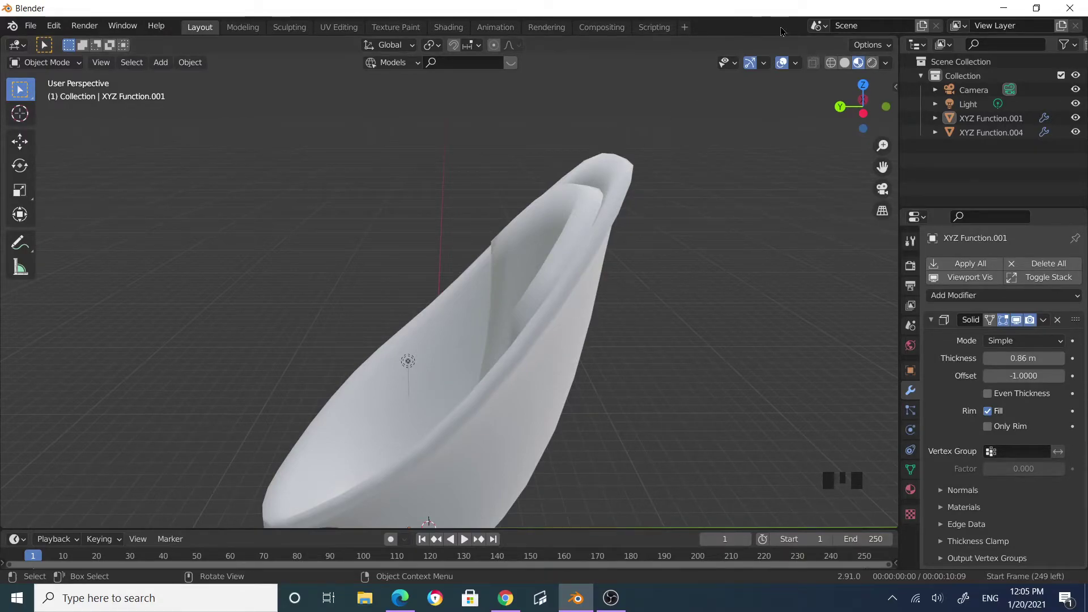
# - Enable the Statistics readout in the Viewport Overlays
pyautogui.moveTo(766, 64); pyautogui.dragTo(801, 65)
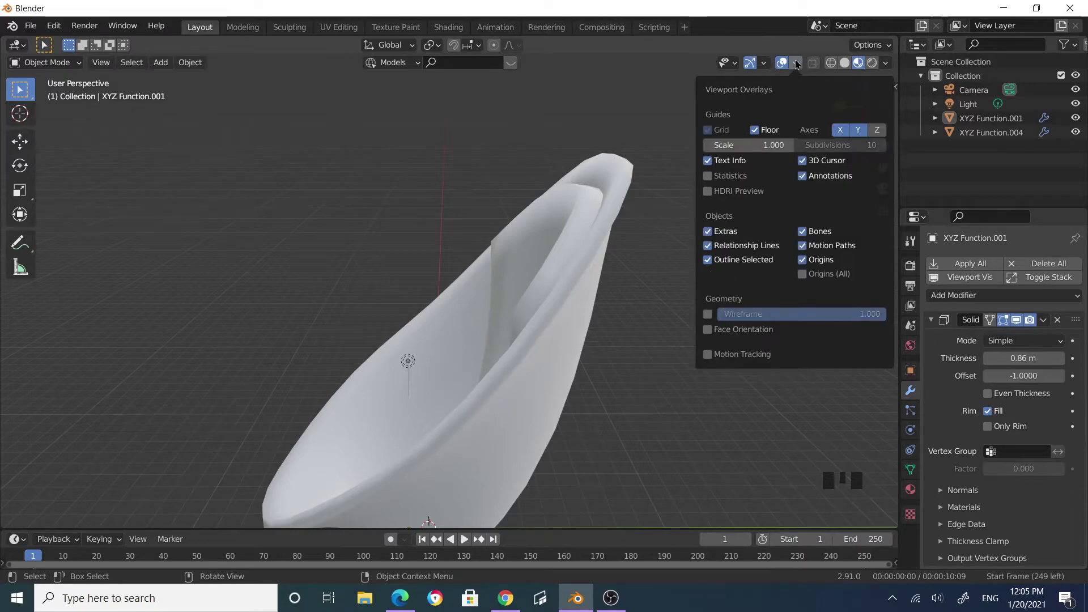
pyautogui.moveTo(799, 65); pyautogui.dragTo(81, 178)
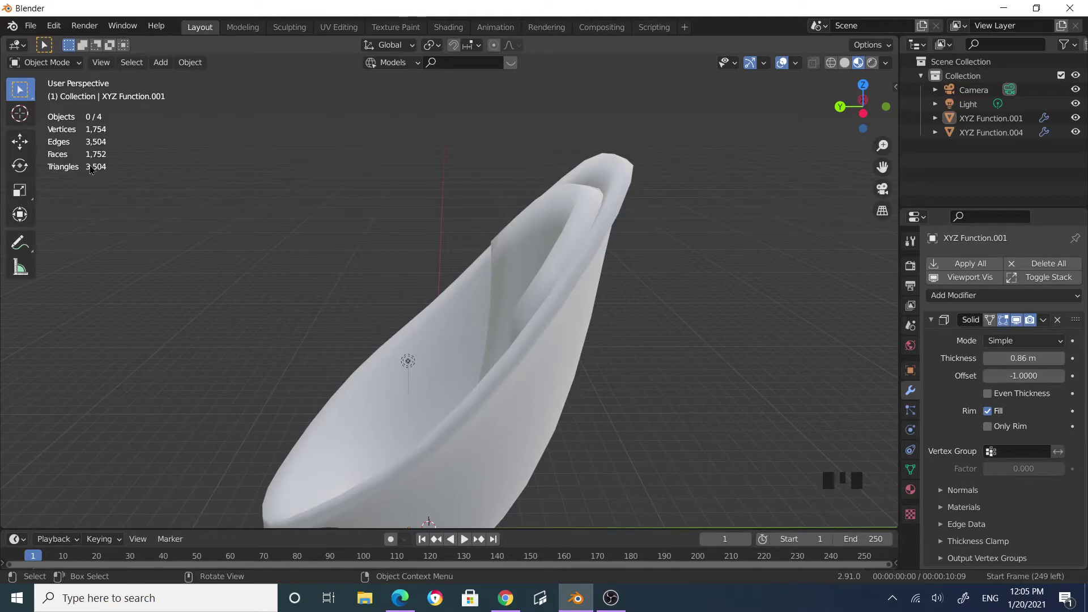
pyautogui.moveTo(677, 292); pyautogui.dragTo(636, 305)
pyautogui.scroll(-3)
pyautogui.middleClick(651, 320)
pyautogui.scroll(3)
# - Add a Subdivision Surface modifier (Ctrl+1) to the inner panel and the other shell piece
pyautogui.click(603, 356)
pyautogui.scroll(-3)
pyautogui.moveTo(667, 356); pyautogui.dragTo(645, 342)
pyautogui.press('ctrl+1')
pyautogui.moveTo(648, 320); pyautogui.dragTo(646, 344)
pyautogui.moveTo(642, 356); pyautogui.dragTo(551, 264)
pyautogui.click(551, 264)
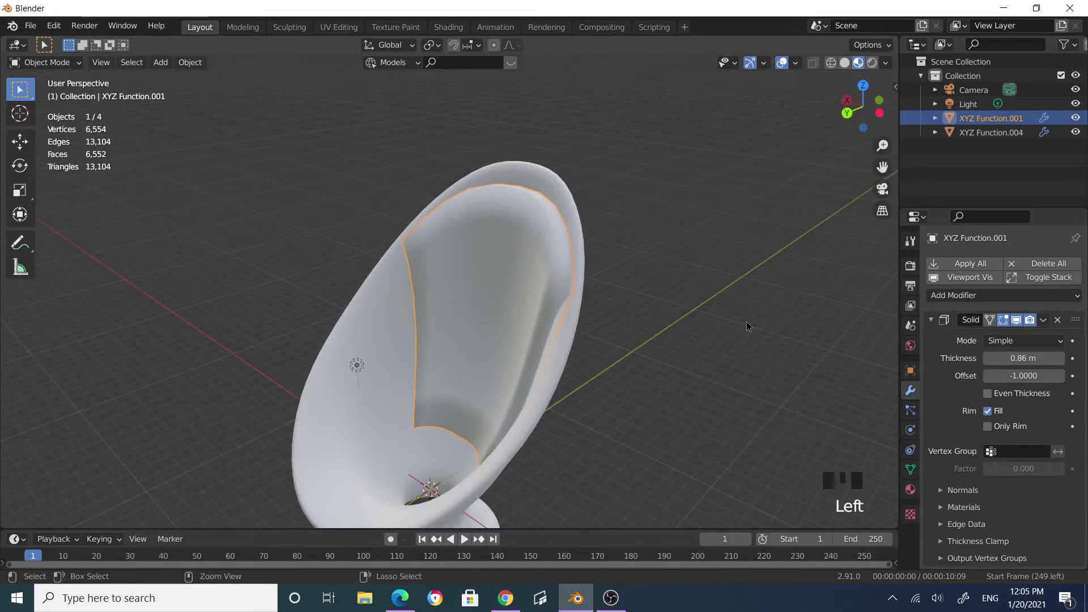
pyautogui.press('ctrl+1')
# - Orbit around the chair to inspect the smoothed shells and the seat area
pyautogui.moveTo(741, 317); pyautogui.dragTo(693, 335)
pyautogui.moveTo(677, 316); pyautogui.dragTo(631, 349)
pyautogui.scroll(3)
pyautogui.moveTo(598, 354); pyautogui.dragTo(621, 366)
pyautogui.scroll(-3)
pyautogui.moveTo(603, 360); pyautogui.dragTo(433, 218)
pyautogui.moveTo(434, 218); pyautogui.dragTo(500, 246)
pyautogui.moveTo(494, 284); pyautogui.dragTo(594, 314)
pyautogui.scroll(-3)
pyautogui.moveTo(569, 345); pyautogui.dragTo(471, 398)
pyautogui.moveTo(660, 376); pyautogui.dragTo(164, 67)
pyautogui.moveTo(163, 67); pyautogui.dragTo(333, 268)
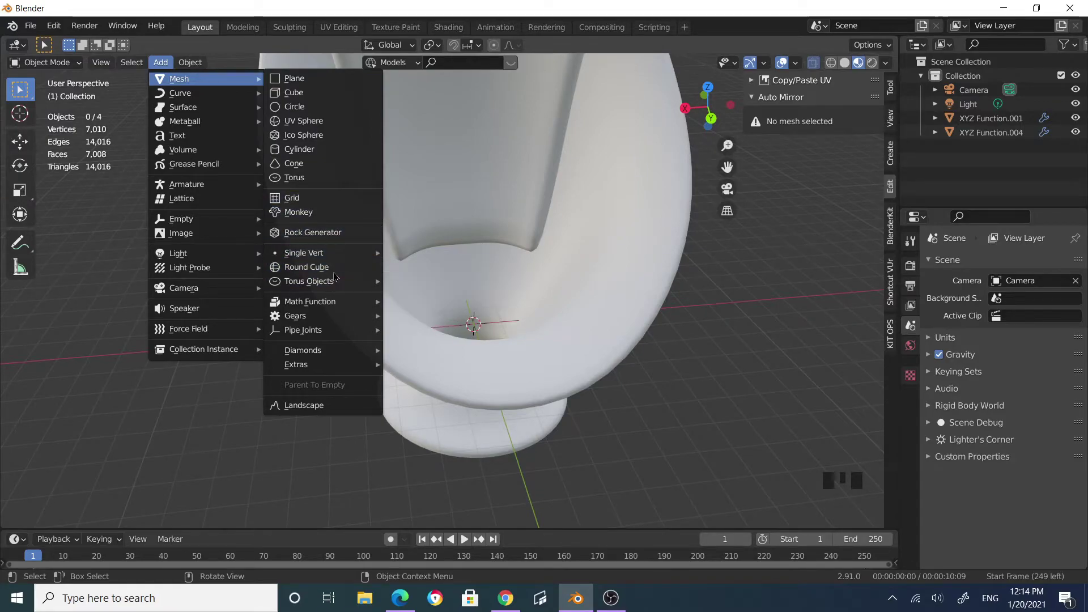
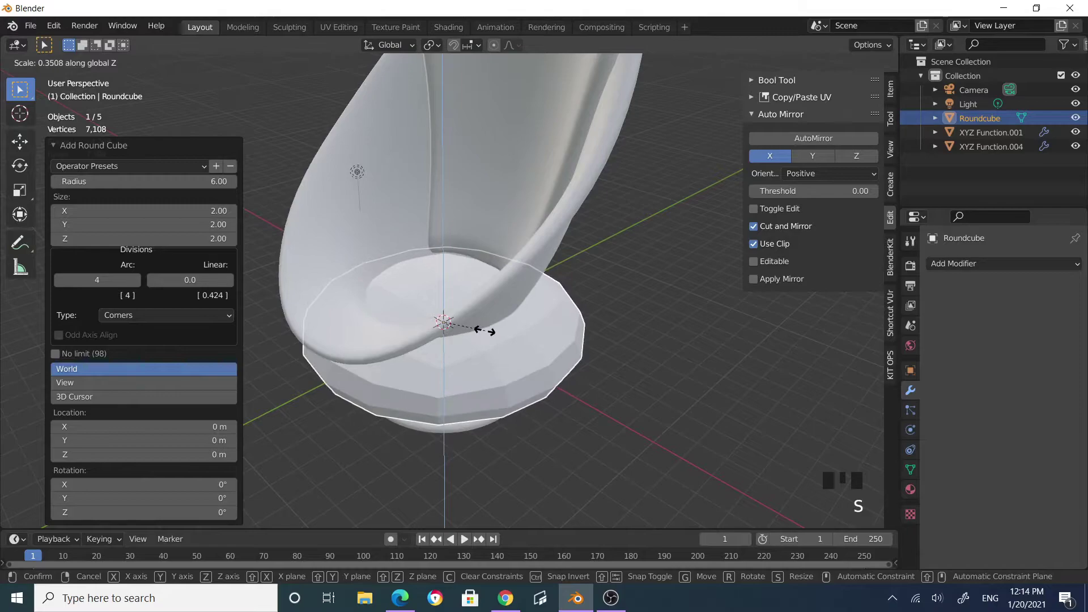
# - Raise the round cube into the seat, narrow it along Y and shift it along Y
pyautogui.press('g')
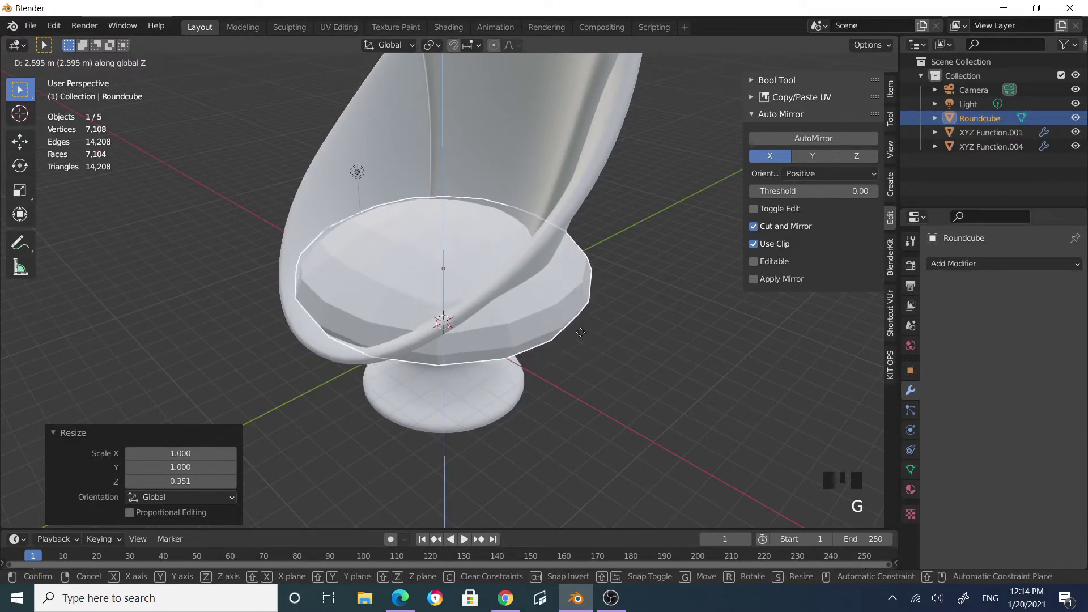
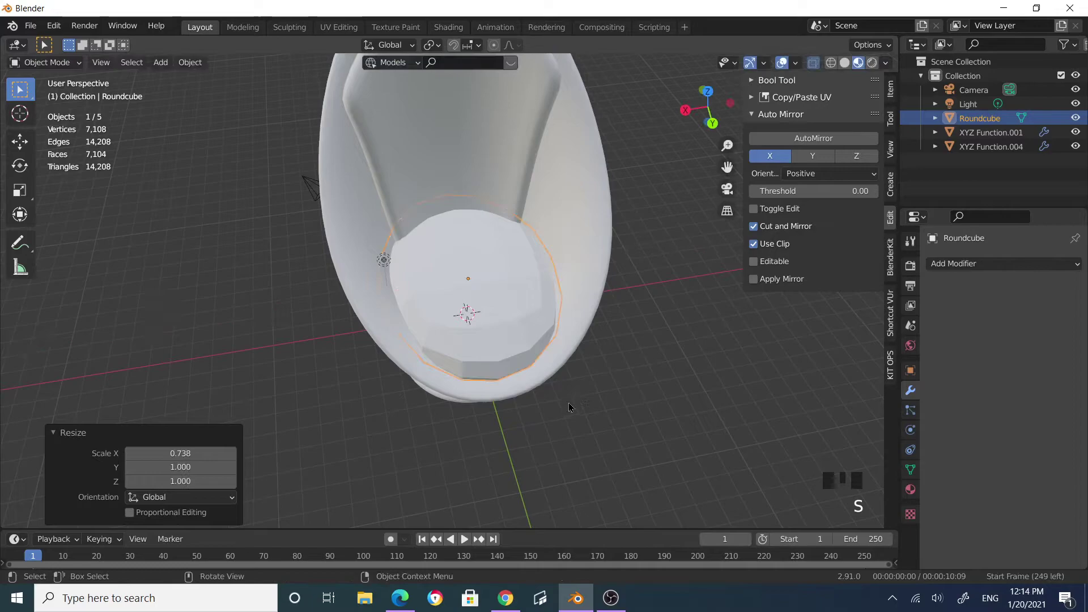
pyautogui.moveTo(521, 409); pyautogui.dragTo(695, 422)
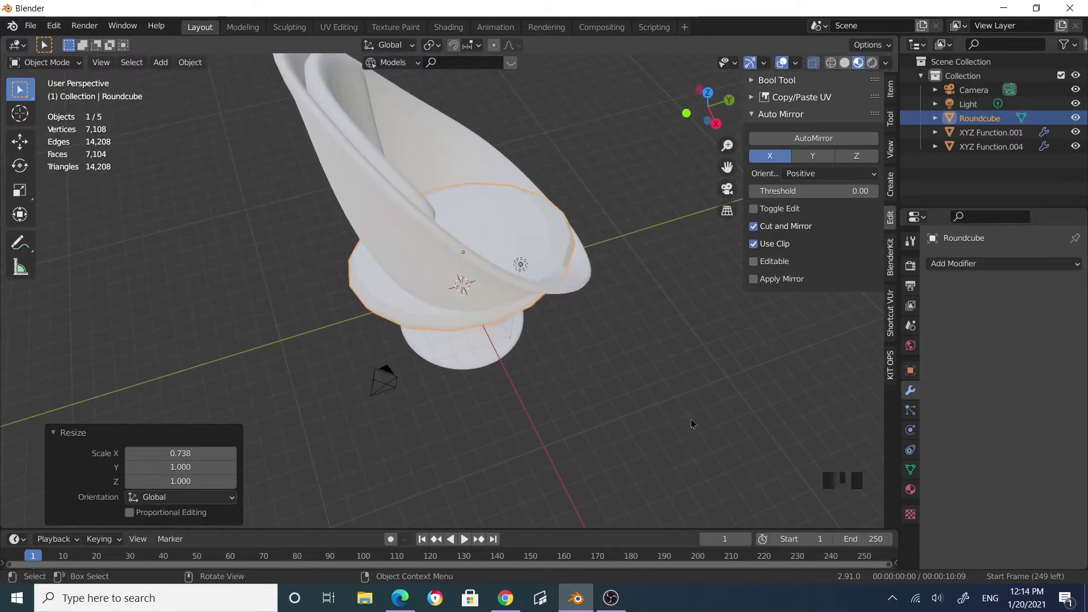
pyautogui.press('s')
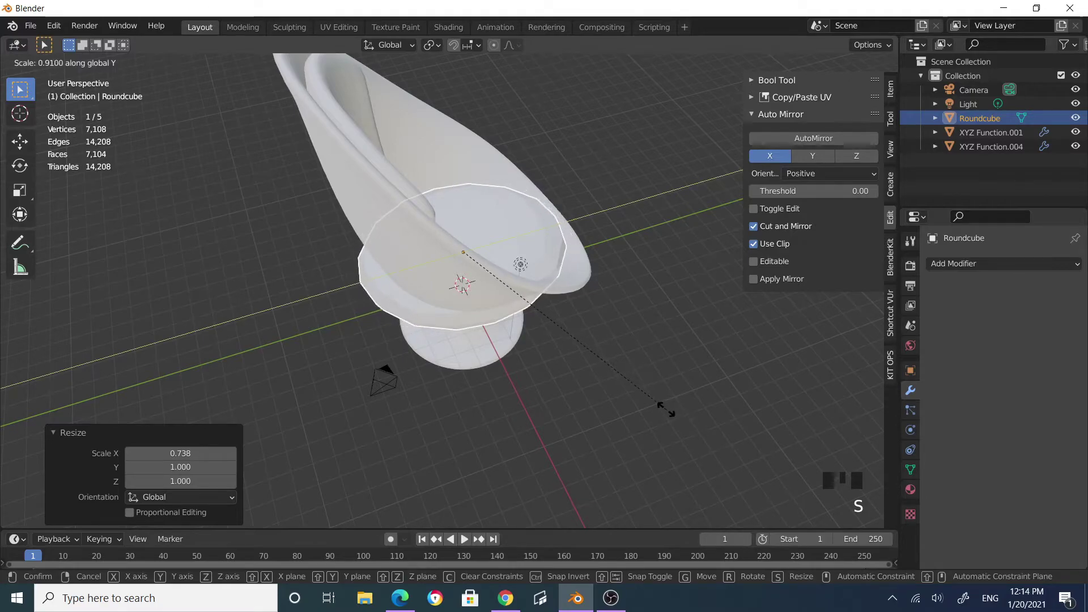
pyautogui.press('g')
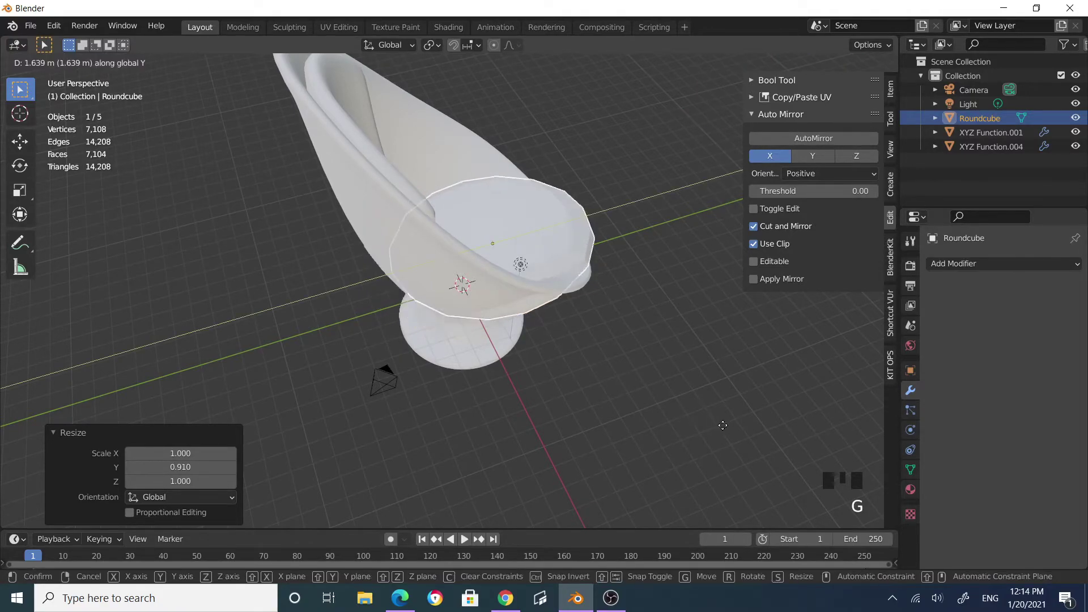
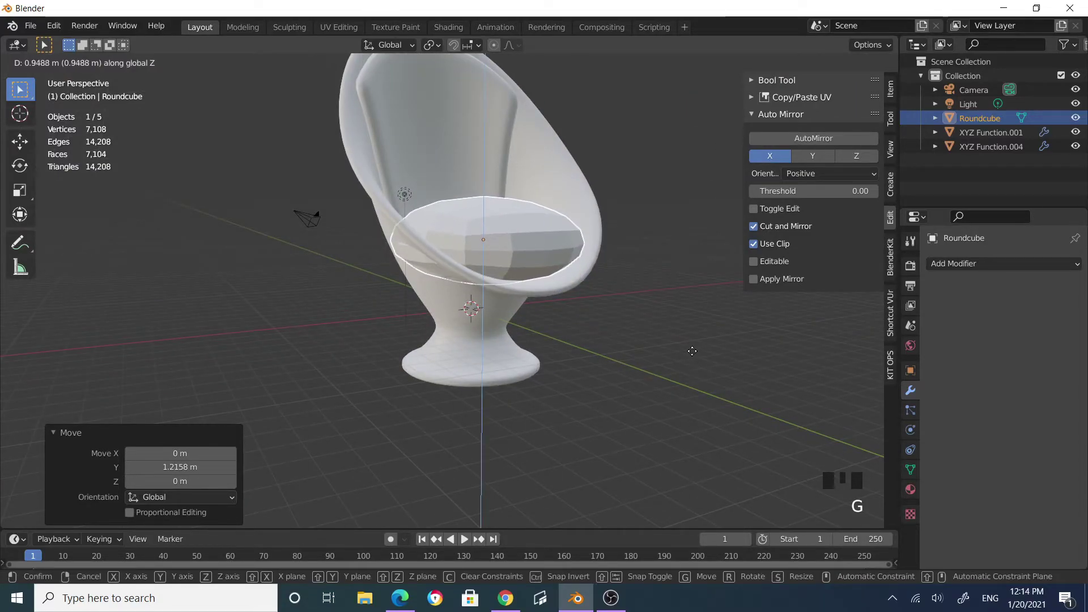
# - Scale the seat cushion down along its Z height
pyautogui.press('s')
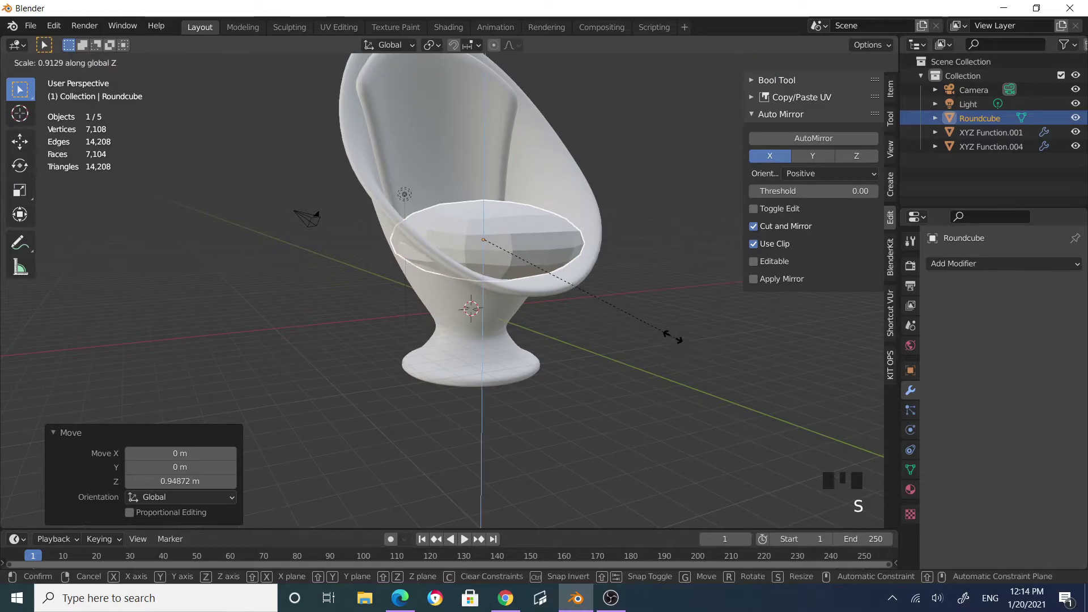
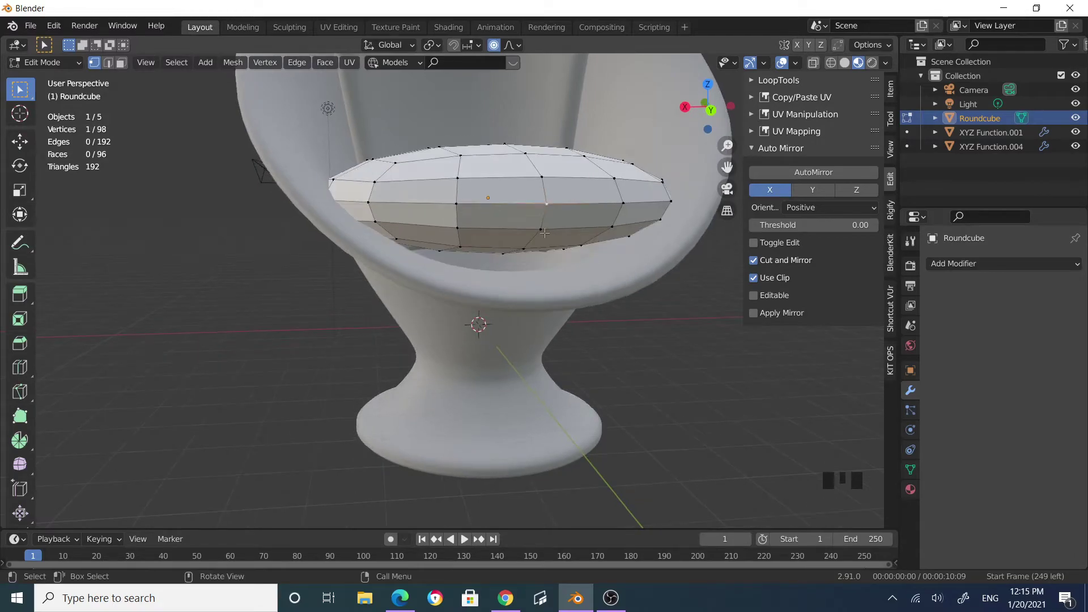
# - Select rim vertices on the cushion and enable Proportional Editing
pyautogui.moveTo(540, 226); pyautogui.dragTo(571, 257)
pyautogui.click(543, 229)
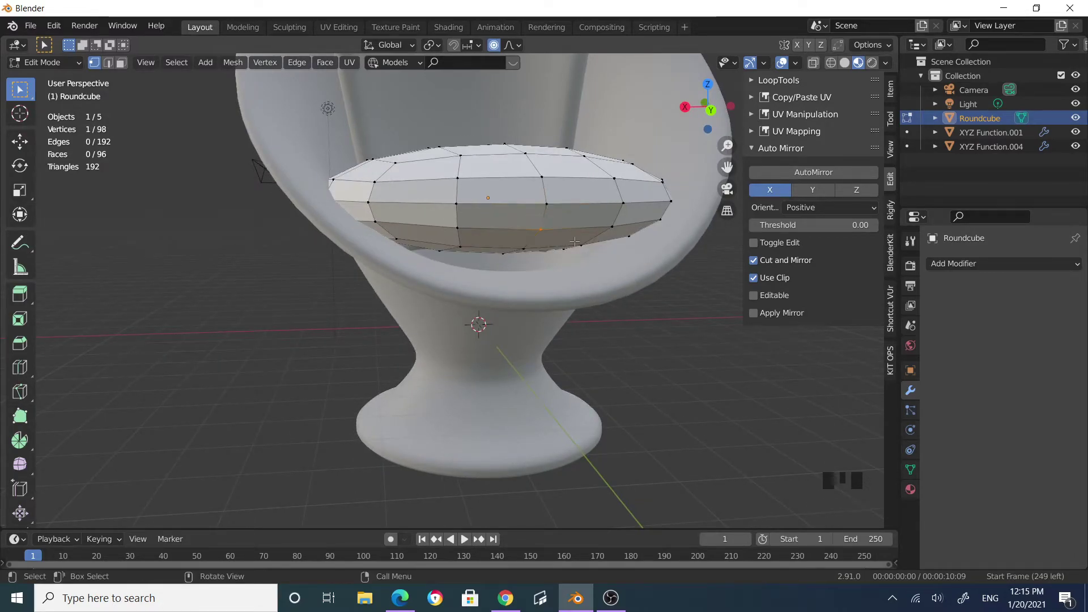
pyautogui.click(541, 197)
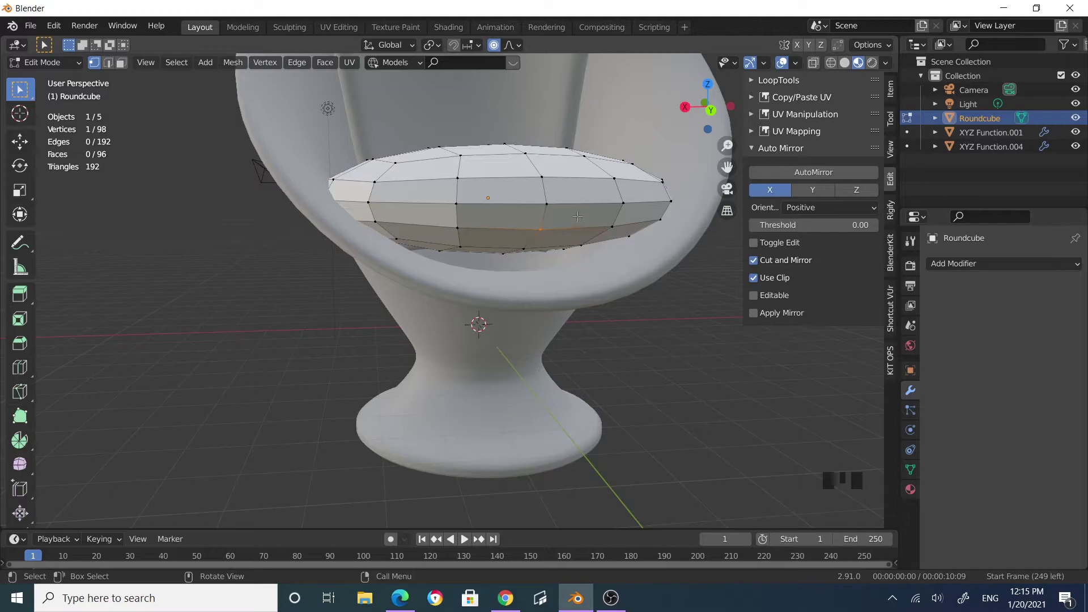
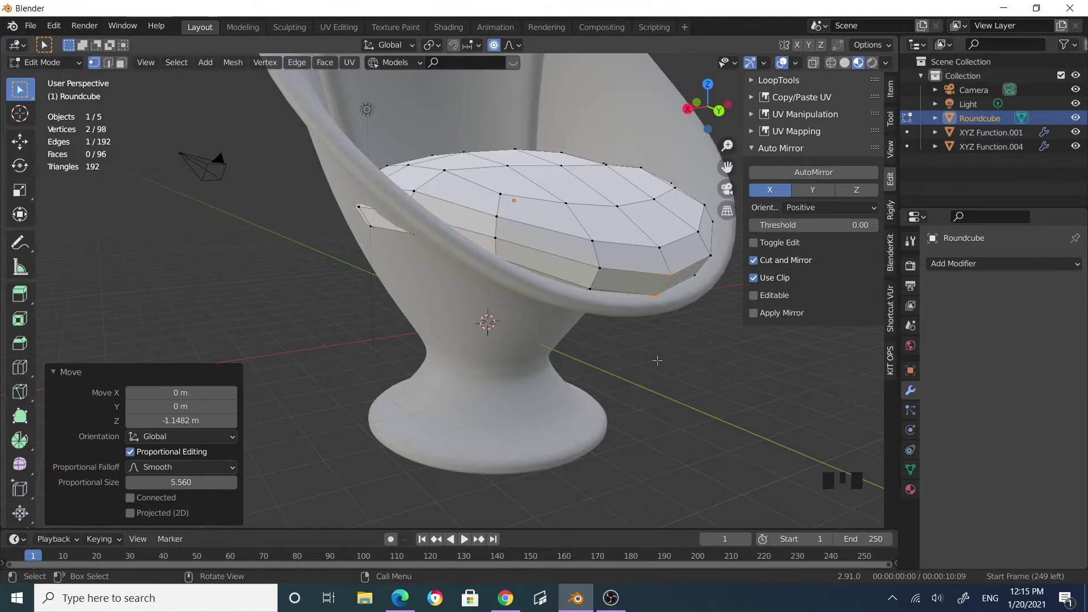
pyautogui.moveTo(644, 358); pyautogui.dragTo(500, 371)
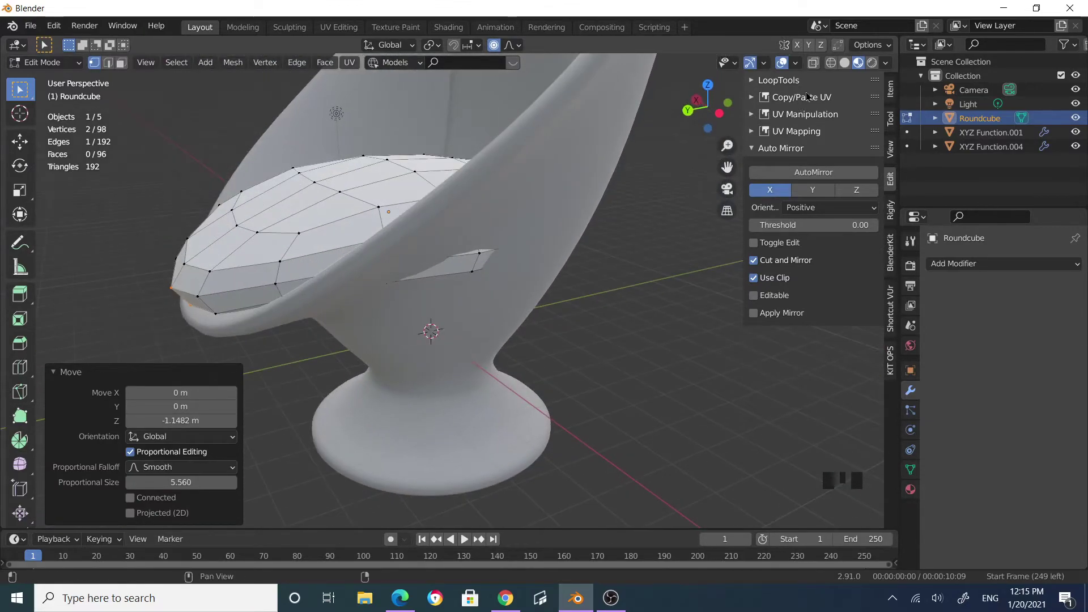
pyautogui.click(817, 68)
# - Add more rim vertices to the selection from beneath the chair
pyautogui.moveTo(661, 230); pyautogui.dragTo(591, 192)
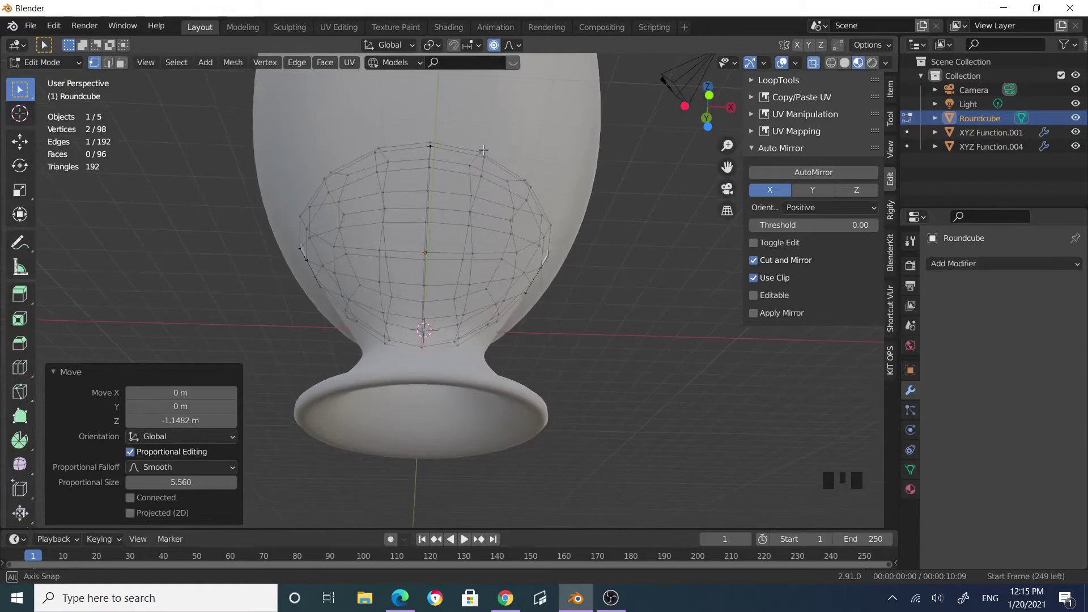
pyautogui.click(434, 169)
pyautogui.click(432, 147)
pyautogui.moveTo(559, 192); pyautogui.dragTo(557, 205)
pyautogui.moveTo(557, 204); pyautogui.dragTo(636, 263)
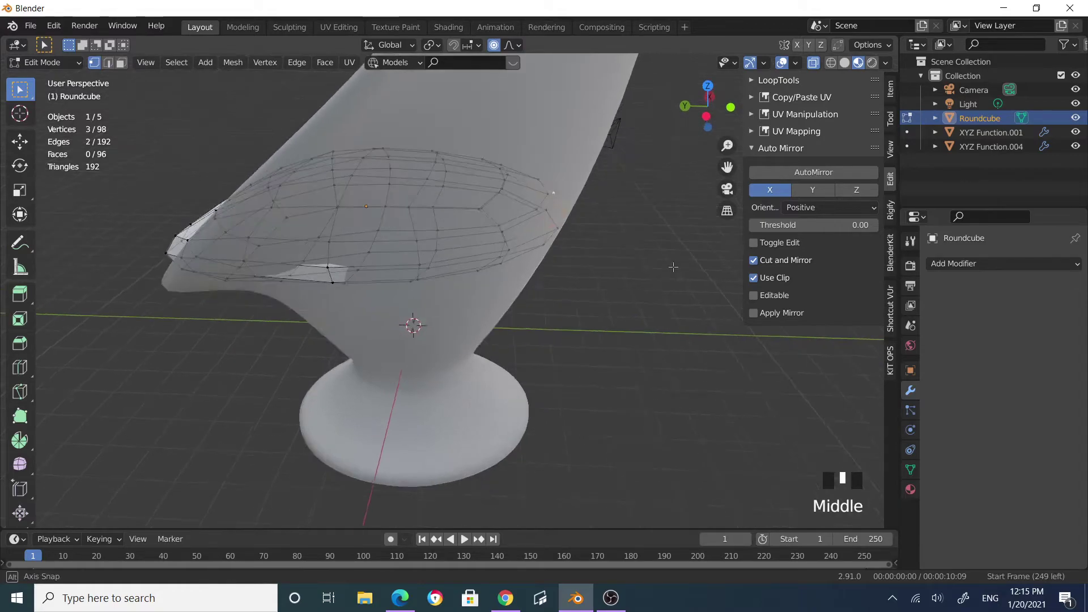
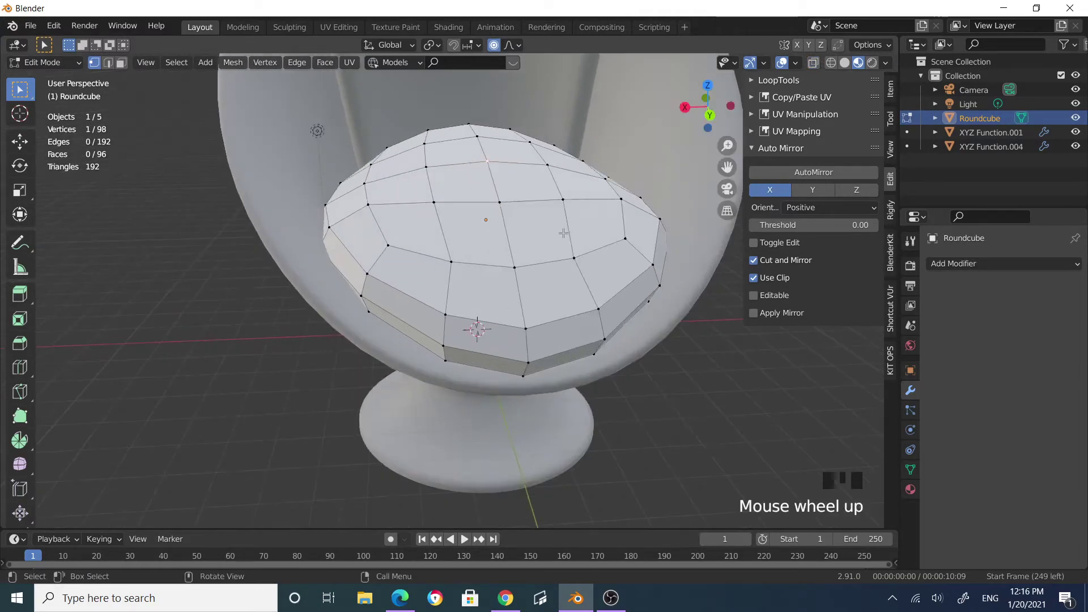
# - Lower the cushion's centre vertex about 1.42 m with smooth falloff and return to Object Mode
pyautogui.press('g')
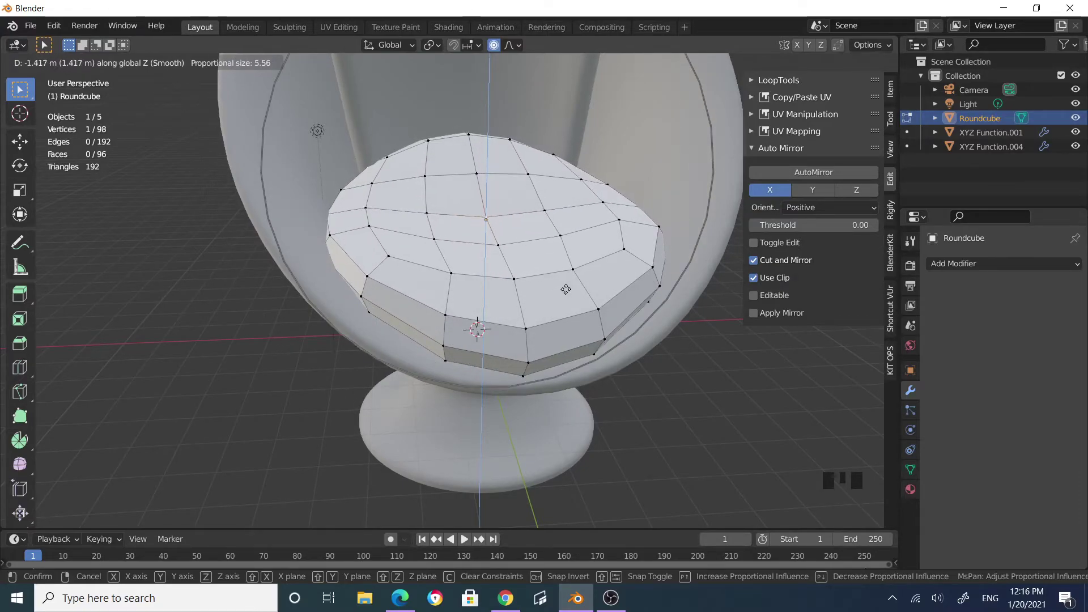
pyautogui.moveTo(791, 384); pyautogui.dragTo(743, 385)
pyautogui.moveTo(707, 369); pyautogui.dragTo(681, 351)
pyautogui.press('Tab')
pyautogui.scroll(-3)
pyautogui.moveTo(653, 366); pyautogui.dragTo(564, 246)
pyautogui.click(564, 246)
pyautogui.moveTo(649, 304); pyautogui.dragTo(472, 268)
pyautogui.click(471, 269)
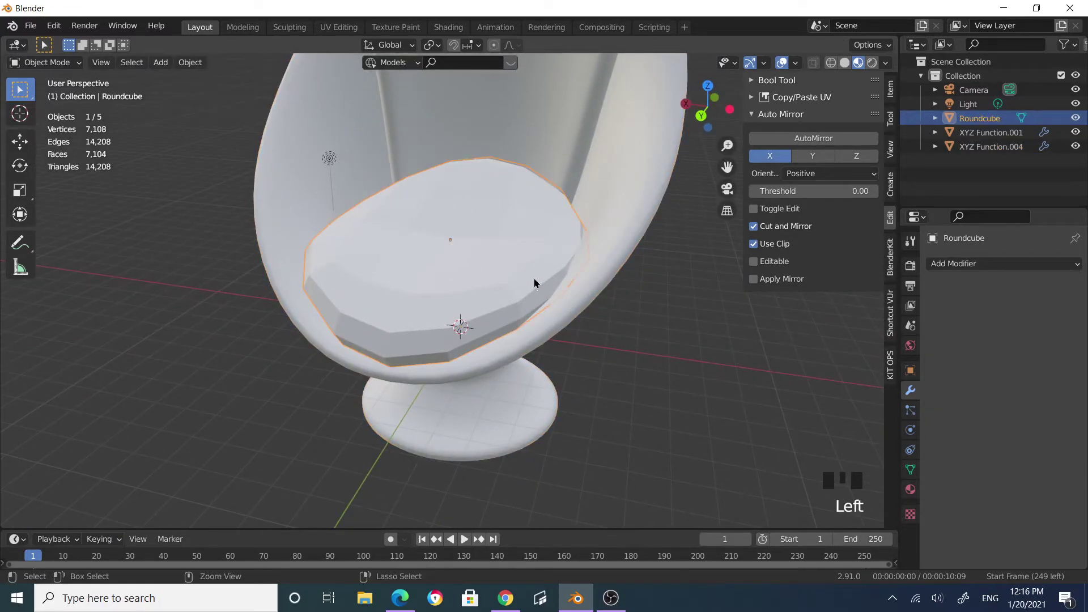
# - Add a Subdivision Surface modifier to the cushion with Levels Viewport set to 2
pyautogui.press('ctrl+1')
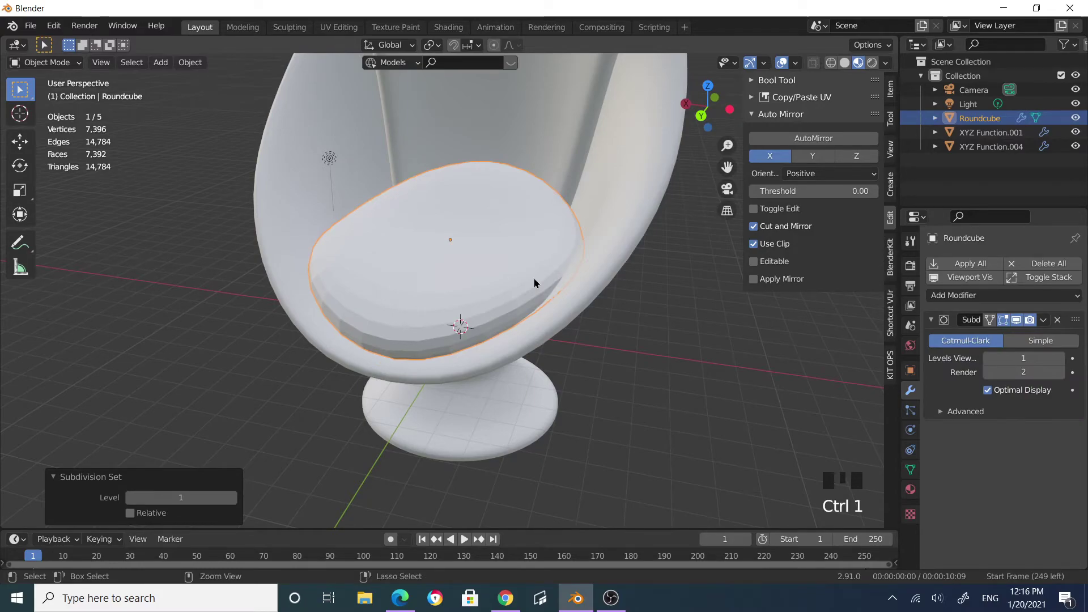
pyautogui.press('ctrl+2')
pyautogui.click(312, 381)
pyautogui.moveTo(501, 418); pyautogui.dragTo(553, 300)
pyautogui.click(553, 301)
pyautogui.moveTo(192, 68); pyautogui.dragTo(736, 418)
pyautogui.moveTo(707, 402); pyautogui.dragTo(572, 334)
pyautogui.click(571, 335)
# - Inspect the cushion from around the chair and save the scene as chair2.blend
pyautogui.moveTo(618, 359); pyautogui.dragTo(605, 369)
pyautogui.scroll(-3)
pyautogui.moveTo(661, 378); pyautogui.dragTo(653, 327)
pyautogui.scroll(-3)
pyautogui.moveTo(670, 321); pyautogui.dragTo(558, 287)
pyautogui.scroll(3)
pyautogui.moveTo(598, 293); pyautogui.dragTo(622, 285)
pyautogui.press('ctrl+s')
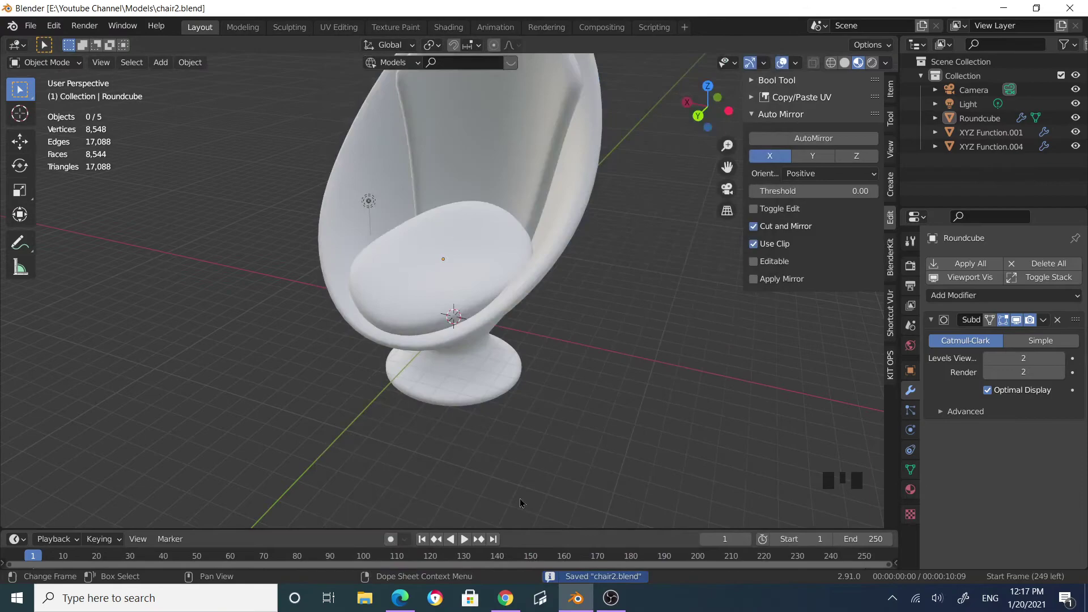
# - Select the chair's outer shell again
pyautogui.moveTo(474, 327); pyautogui.dragTo(473, 328)
pyautogui.scroll(3)
pyautogui.scroll(-3)
pyautogui.click(541, 266)
pyautogui.click(538, 246)
pyautogui.click(500, 308)
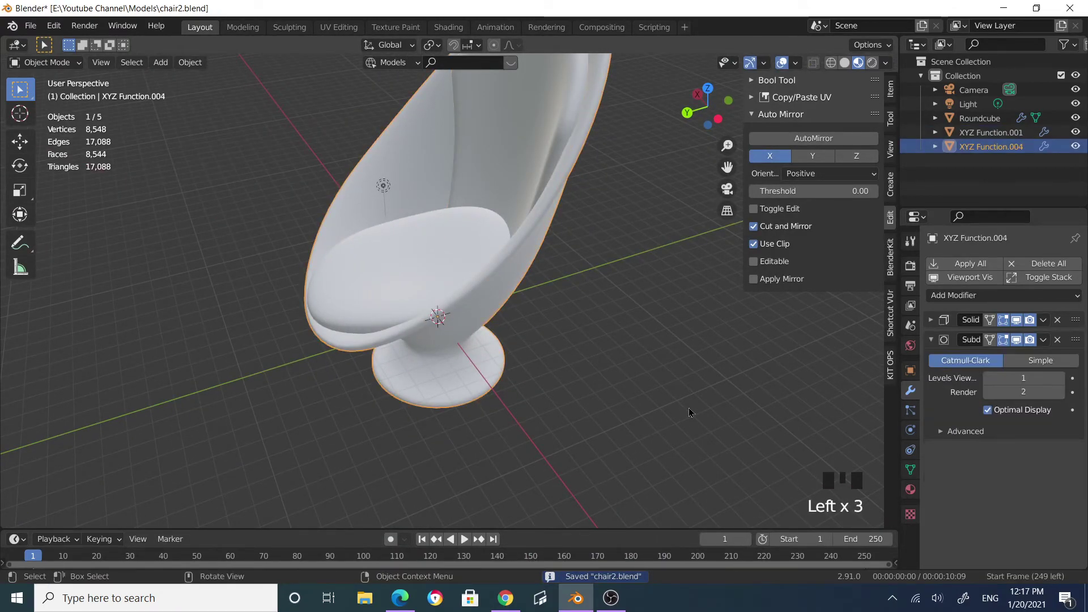
# - Give the shell a new green material and the Roundcube cushion a new light-green material
pyautogui.moveTo(915, 498); pyautogui.dragTo(947, 493)
pyautogui.moveTo(1015, 326); pyautogui.dragTo(1044, 473)
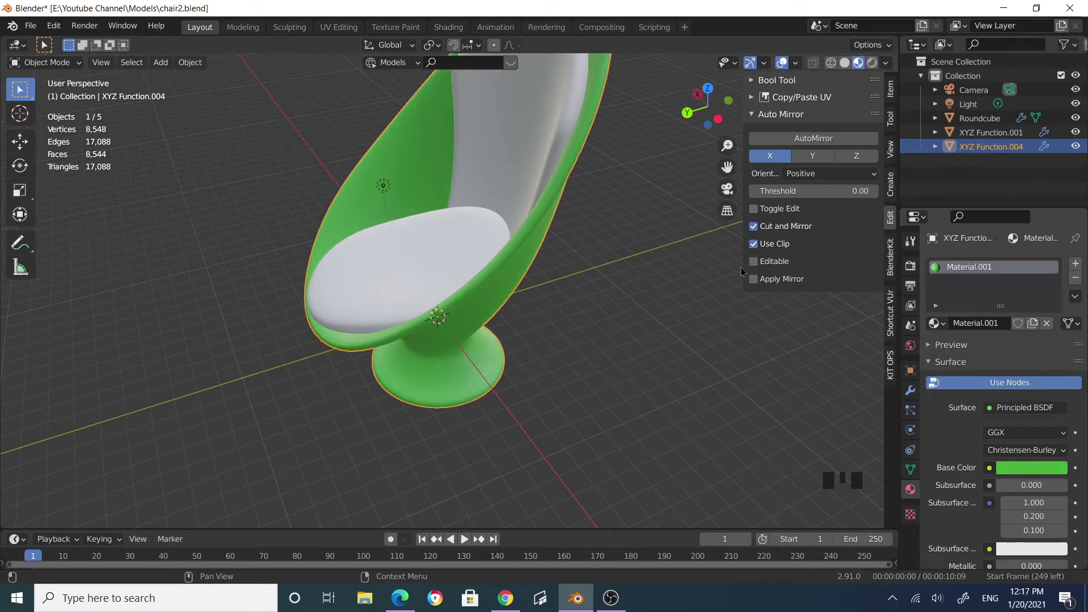
pyautogui.click(435, 252)
pyautogui.moveTo(995, 325); pyautogui.dragTo(1049, 467)
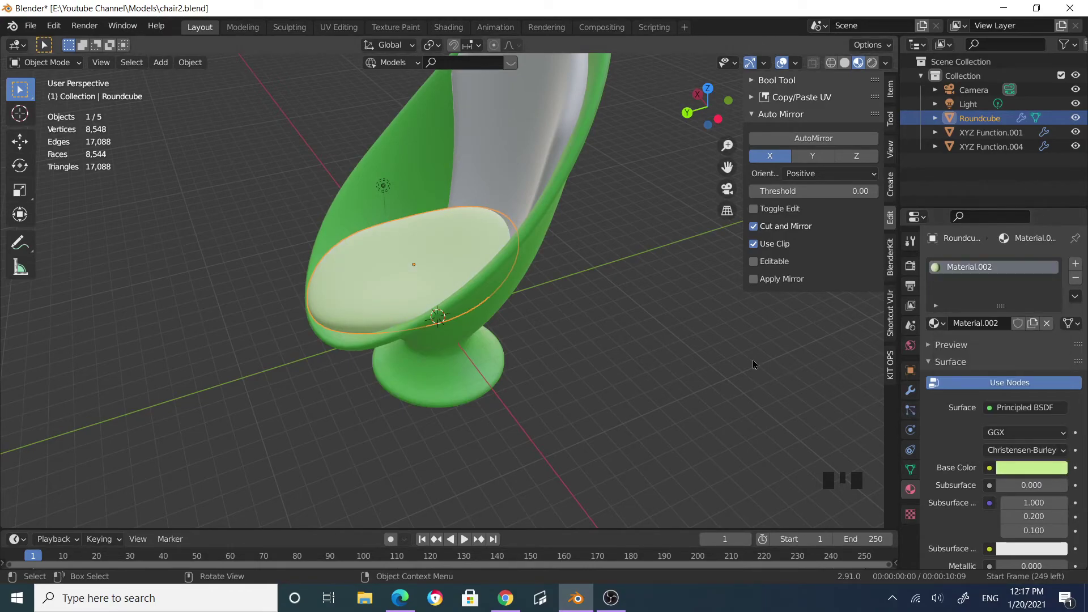
# - Lower the green shell material's Roughness from 0.500 to 0.311, then reselect the cushion
pyautogui.click(699, 354)
pyautogui.moveTo(667, 326); pyautogui.dragTo(562, 201)
pyautogui.moveTo(561, 201); pyautogui.dragTo(618, 237)
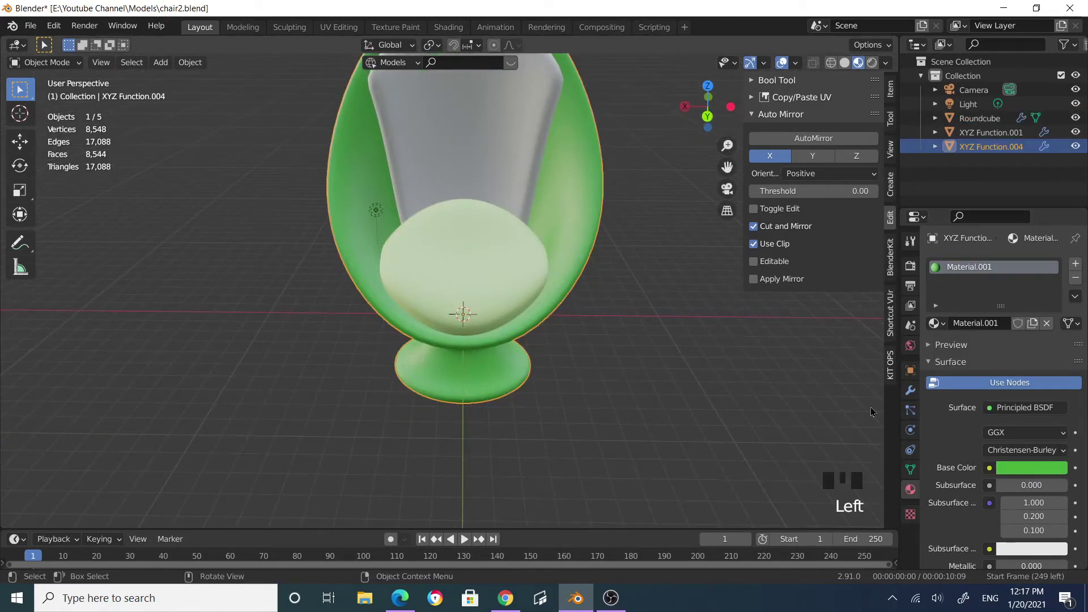
pyautogui.scroll(-3)
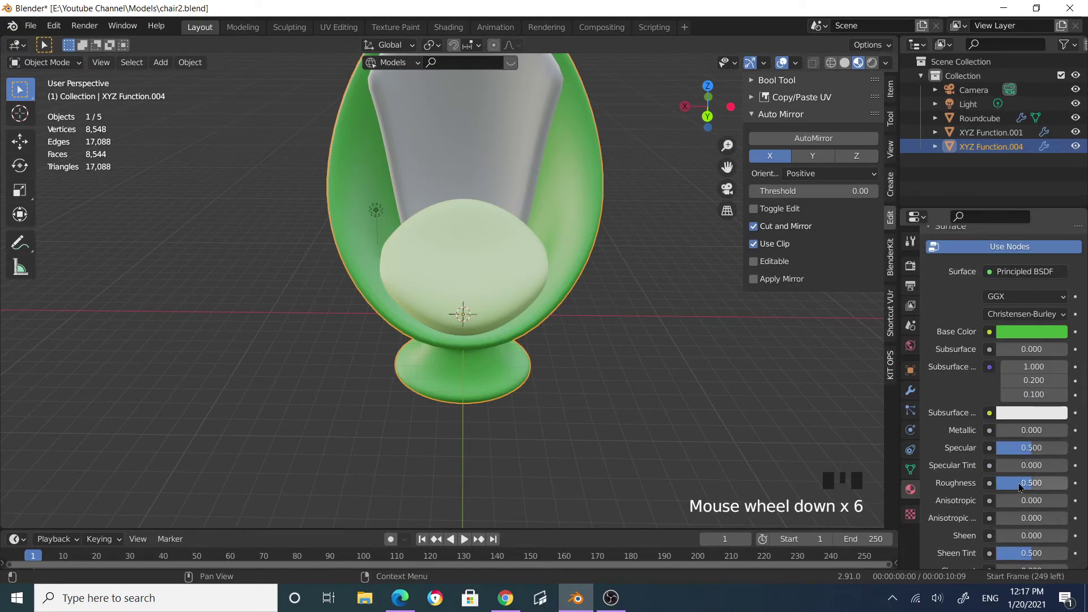
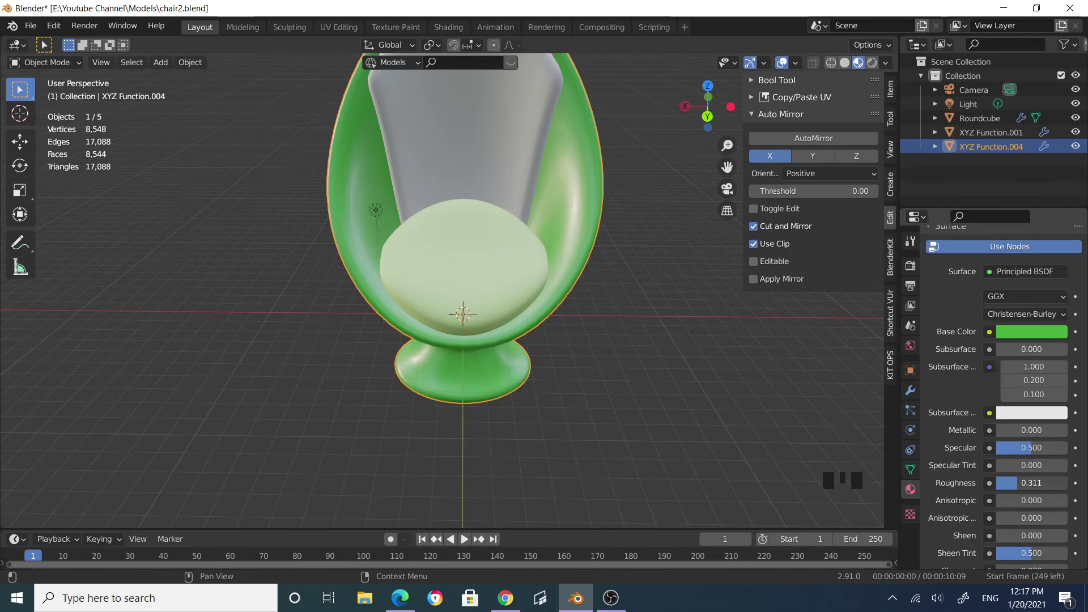
pyautogui.click(470, 238)
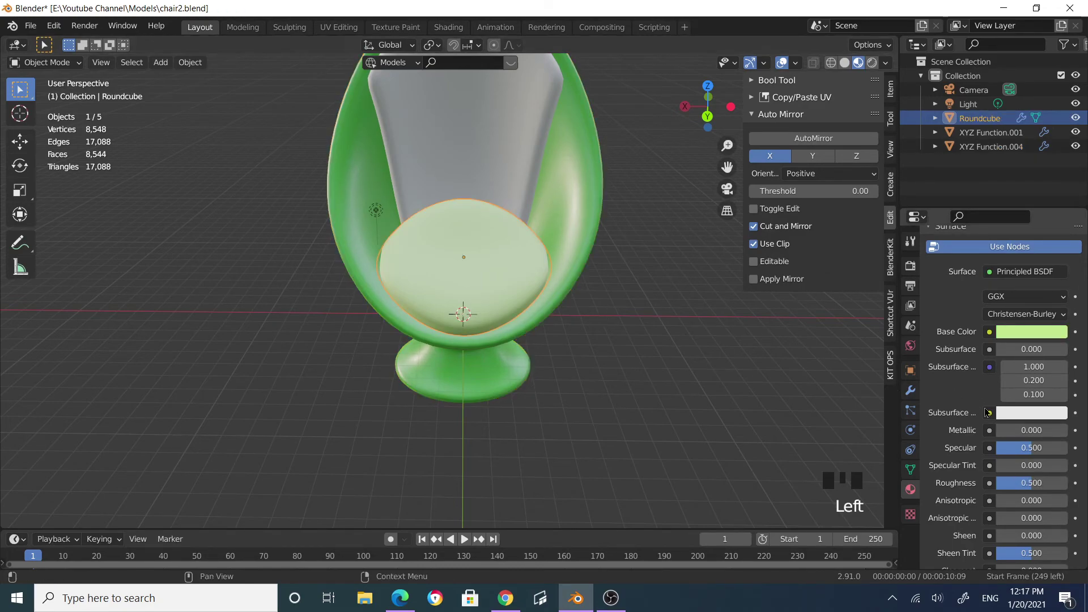
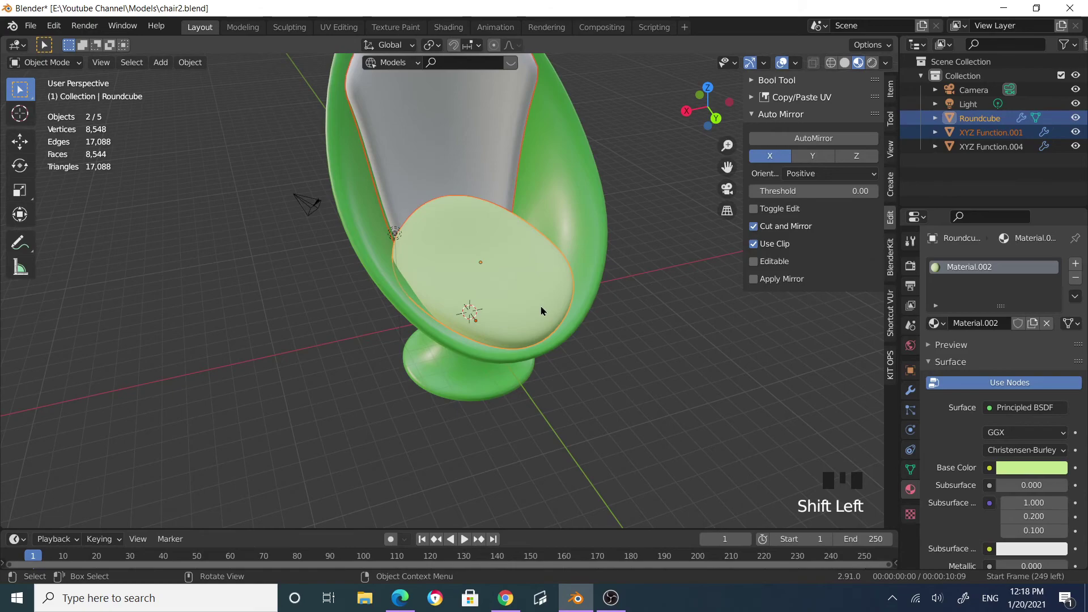
# - Link the light-green cushion material to the inner lining via Ctrl+L, then orbit to inspect the result
pyautogui.press('ctrl+l')
pyautogui.click(690, 416)
pyautogui.moveTo(638, 385); pyautogui.dragTo(561, 364)
pyautogui.scroll(3)
pyautogui.moveTo(560, 374); pyautogui.dragTo(645, 372)
pyautogui.scroll(-3)
pyautogui.moveTo(623, 312); pyautogui.dragTo(526, 313)
pyautogui.scroll(3)
pyautogui.moveTo(533, 333); pyautogui.dragTo(561, 367)
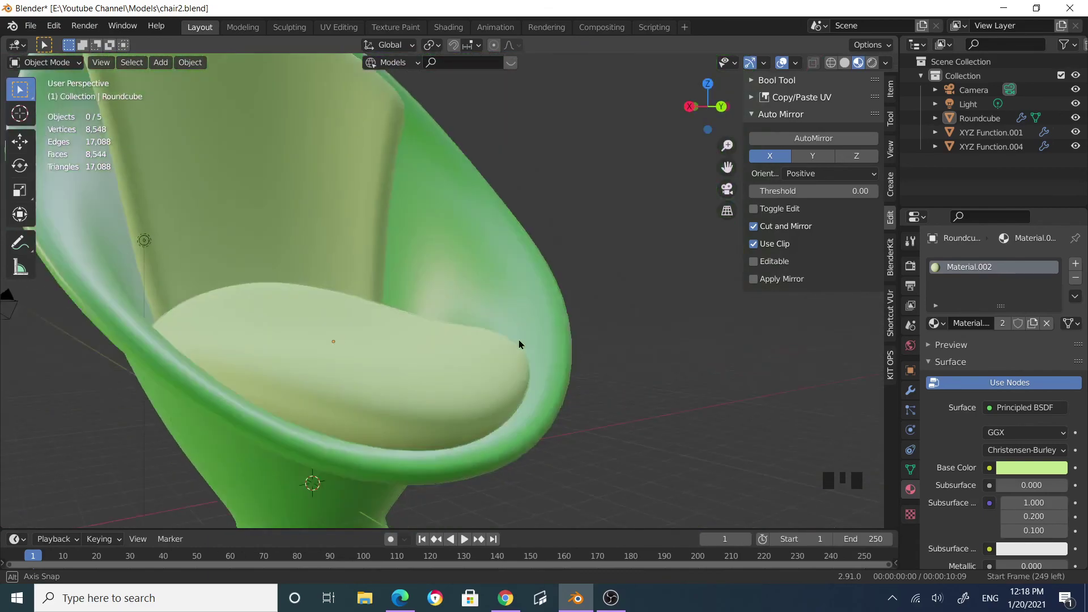
pyautogui.moveTo(474, 352); pyautogui.dragTo(601, 350)
pyautogui.scroll(-3)
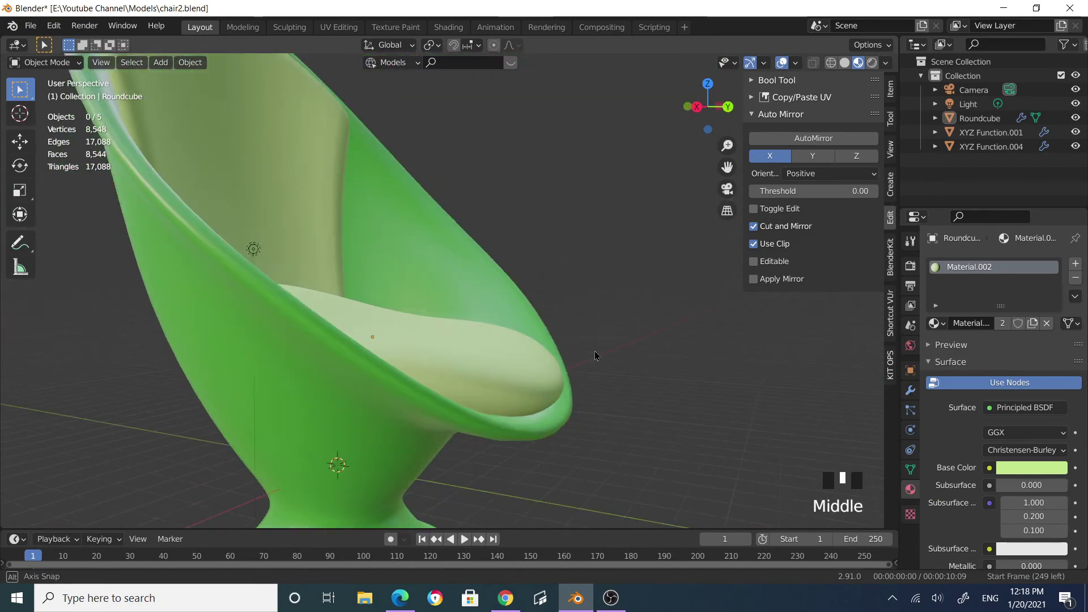